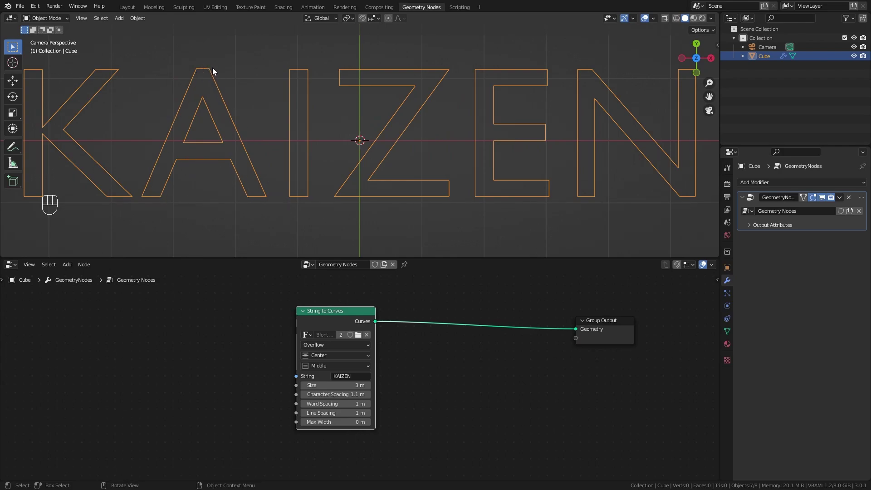
# - Add a Trim Curve node from the Curve menu onto the String to Curves → Group Output link
pyautogui.press('shift+a')
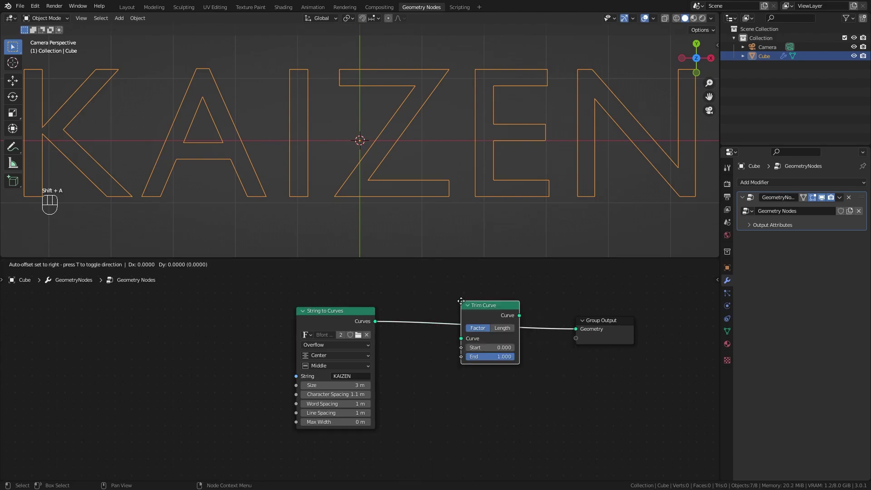
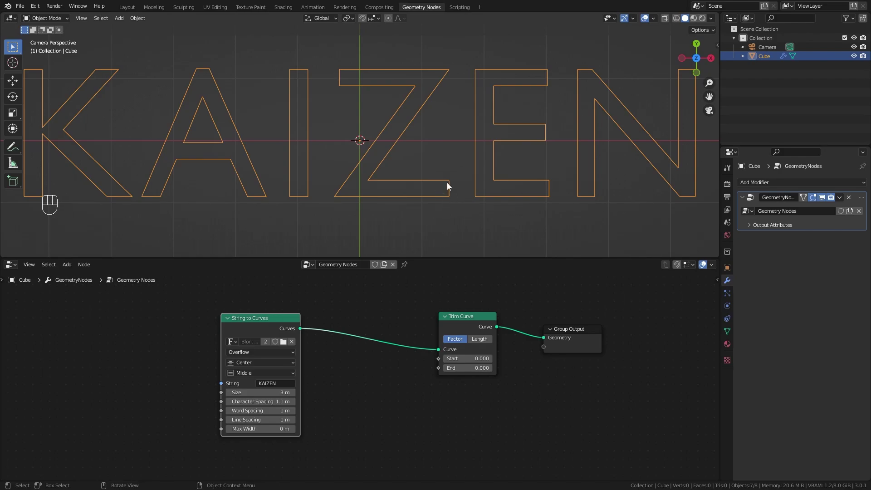
# - Drop a Set Spline Cyclic node onto the link feeding Trim Curve and set trim End back to 1
pyautogui.press('shift+a')
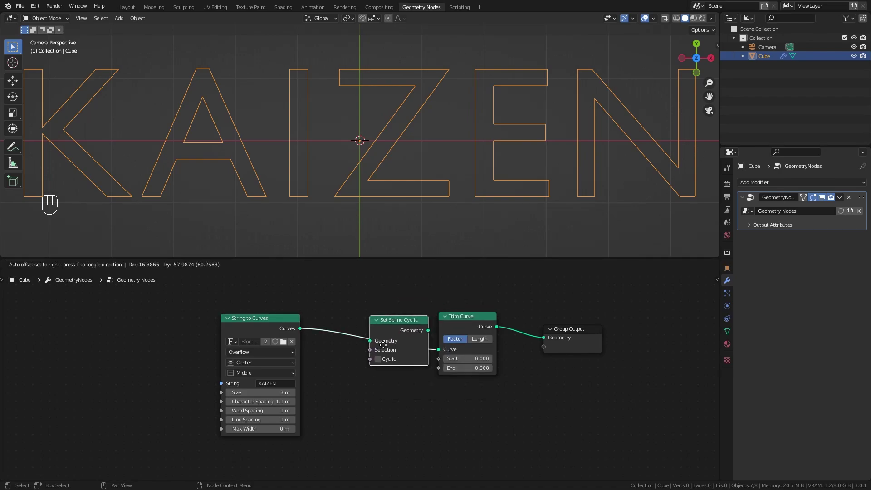
pyautogui.click(395, 324)
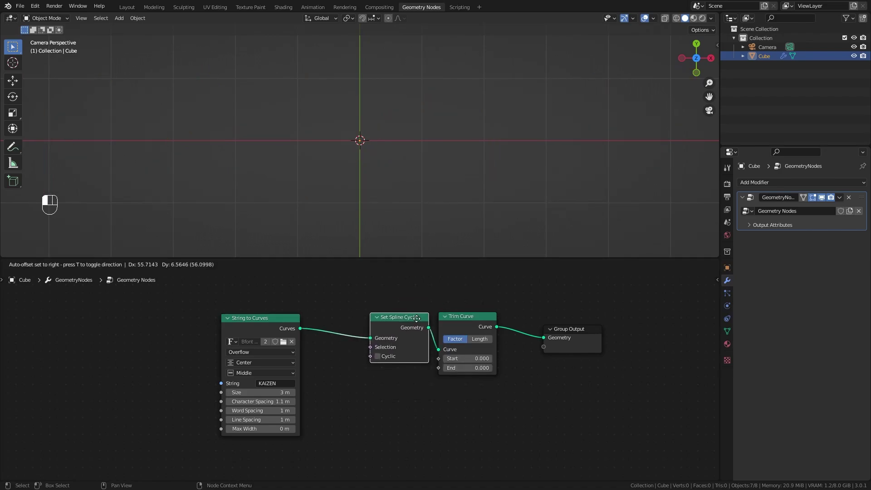
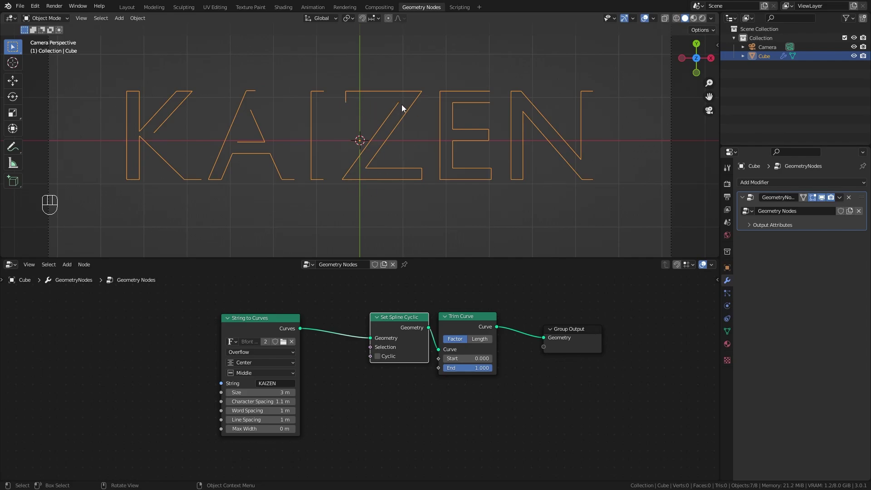
# - Add a Resample Curve node after String to Curves with Count 2000
pyautogui.press('shift+a')
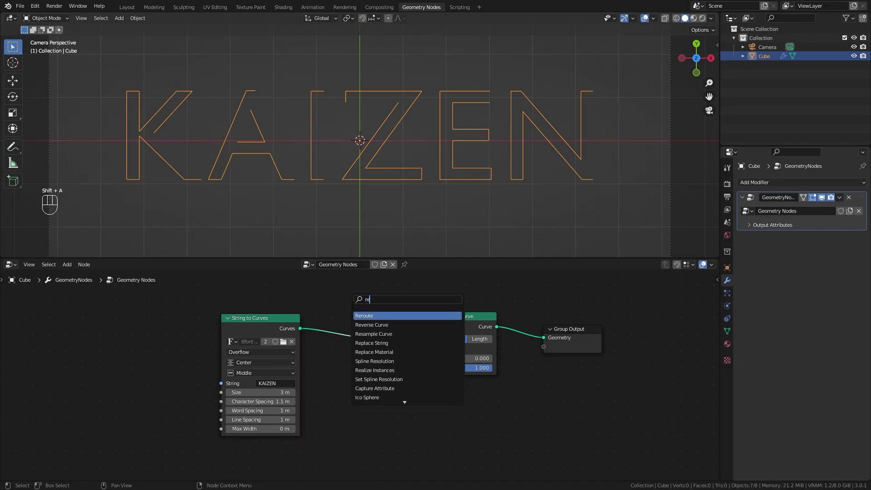
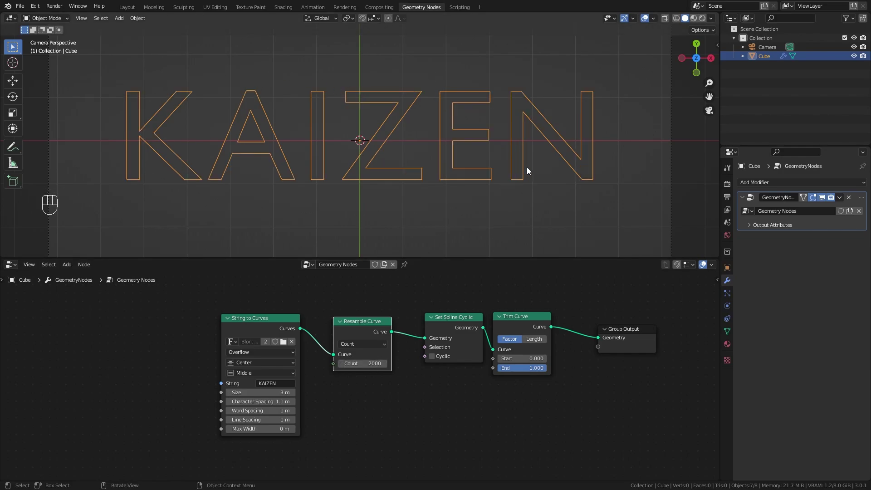
pyautogui.moveTo(523, 368); pyautogui.dragTo(550, 371)
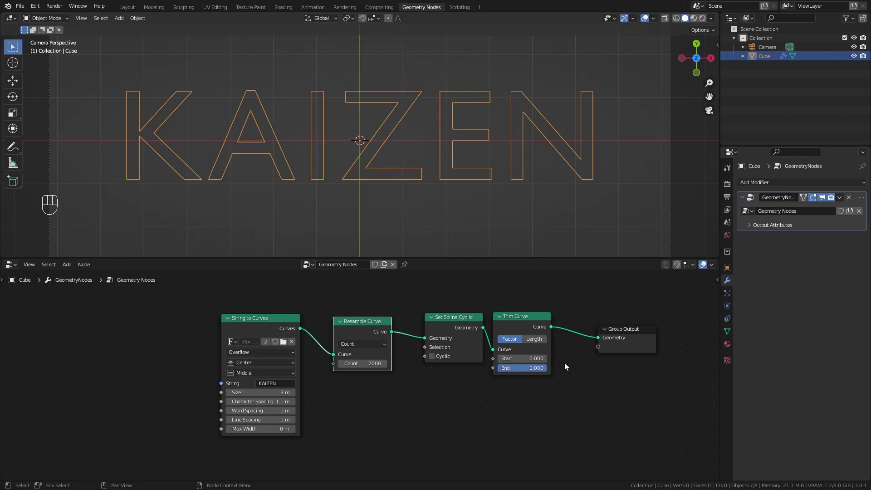
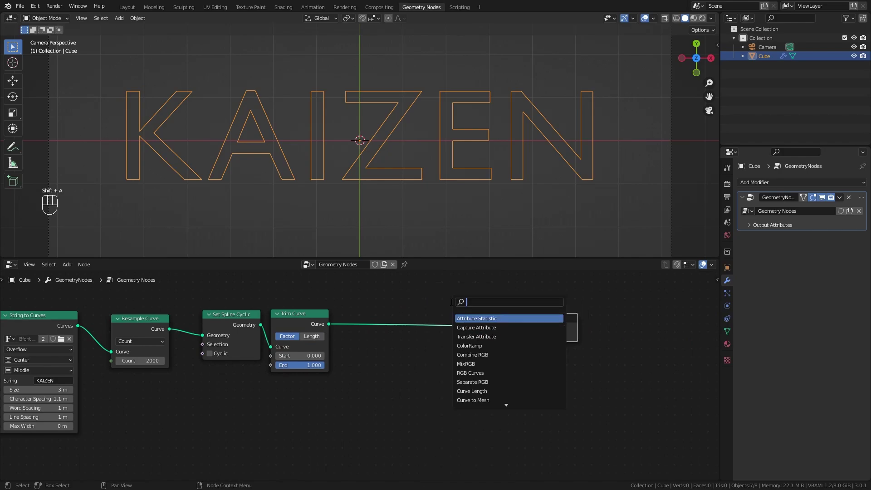
# - Add Curve to Mesh with a Curve Circle profile, resolution 4, radius 0.07 m, making KAIZEN tubes
pyautogui.press('BackSpace')
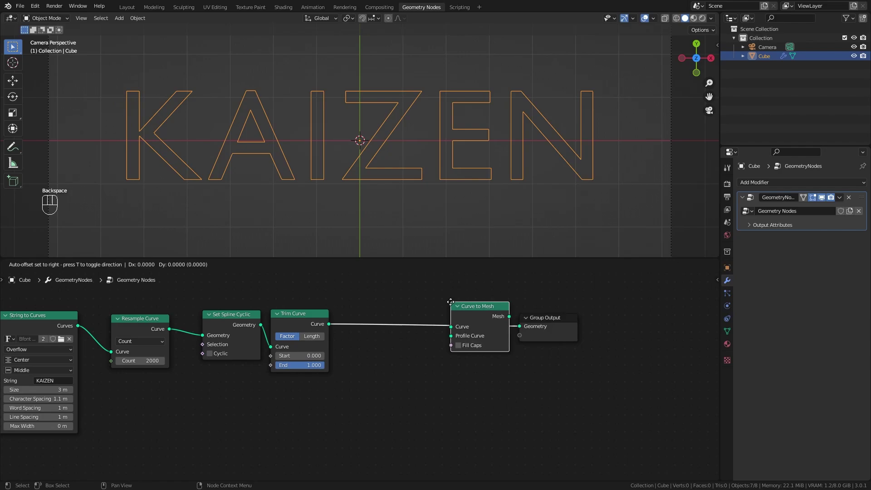
pyautogui.press('shift+a')
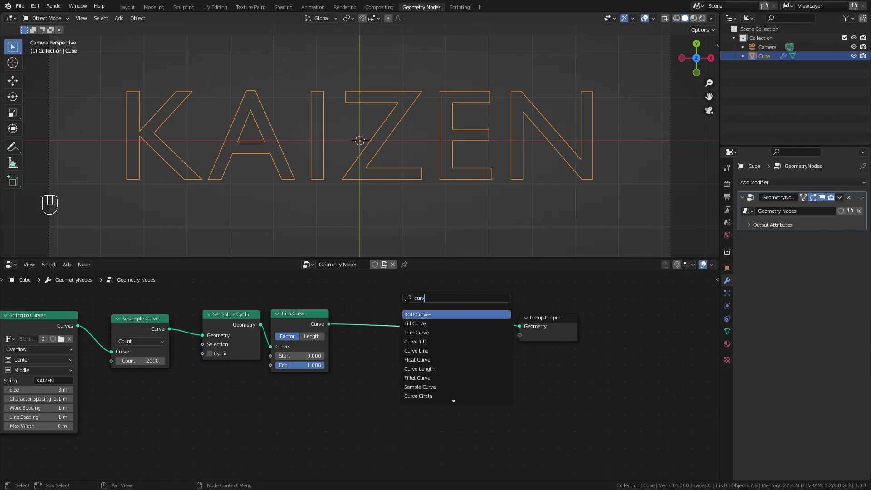
pyautogui.moveTo(358, 393); pyautogui.dragTo(437, 341)
pyautogui.moveTo(463, 207); pyautogui.dragTo(436, 136)
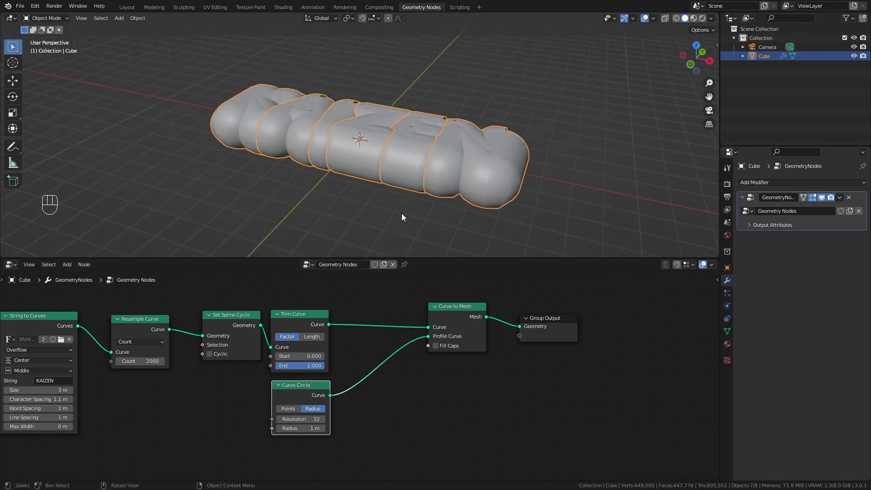
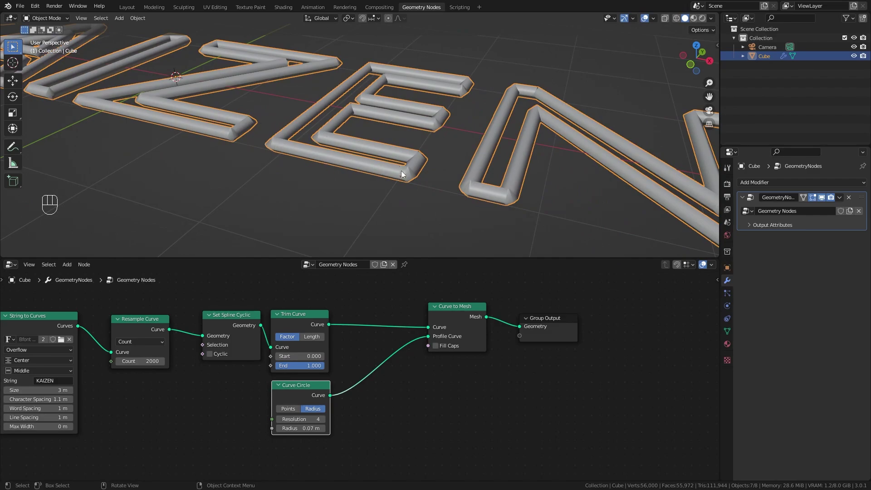
# - Replace the Curve Circle with a Quadrilateral node connected as the Curve to Mesh profile
pyautogui.click(316, 389)
pyautogui.press('x')
pyautogui.press('shift+a')
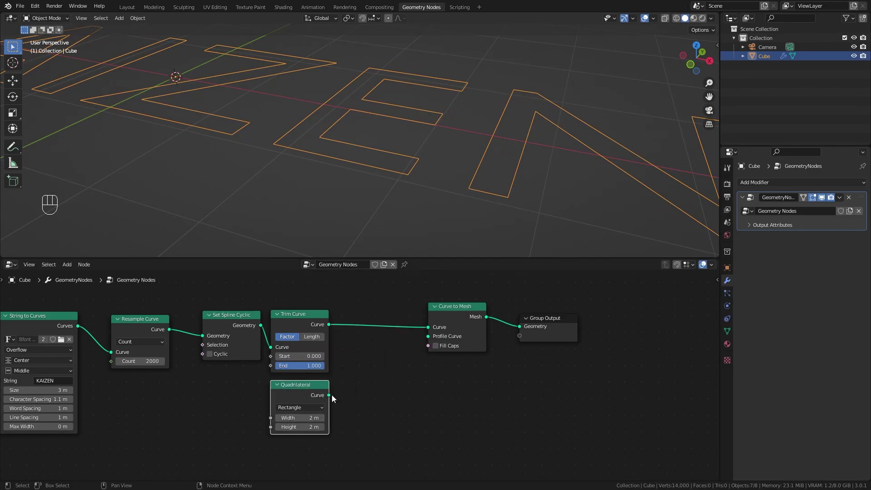
pyautogui.click(334, 397)
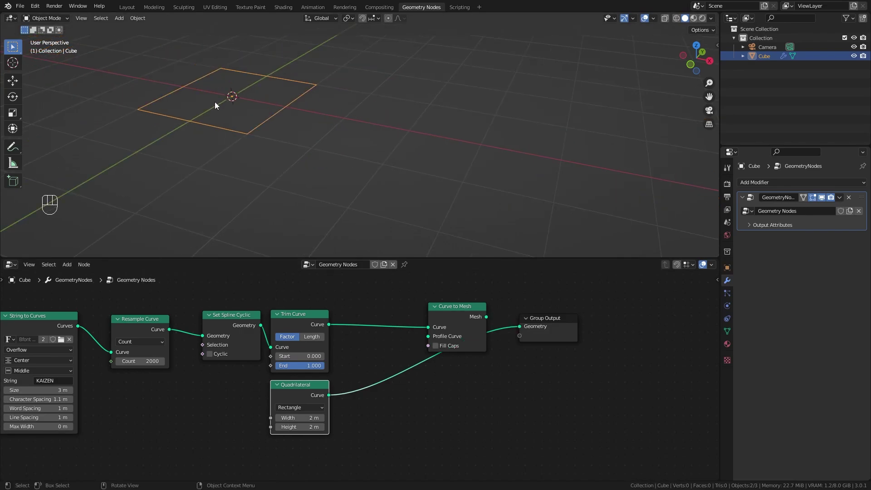
pyautogui.moveTo(320, 162); pyautogui.dragTo(404, 201)
# - Try the parallelogram mode, settle on a 0.15 m rectangle profile and view KAIZEN from the top
pyautogui.moveTo(315, 410); pyautogui.dragTo(309, 424)
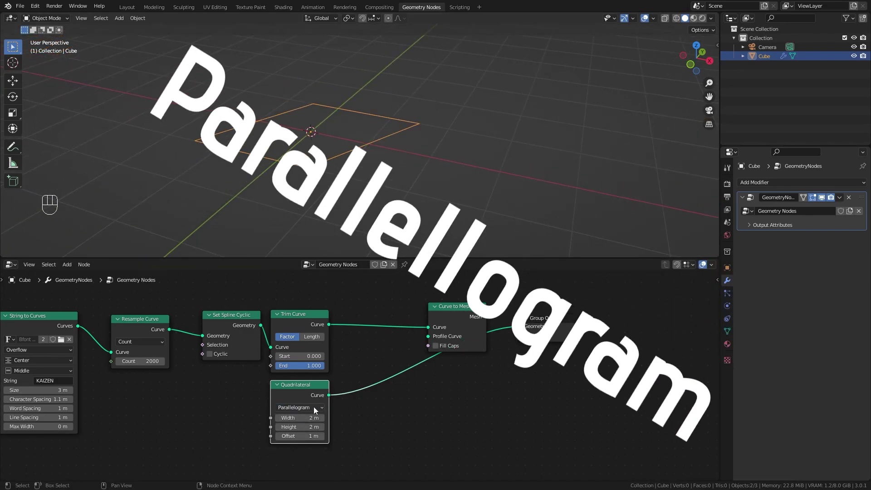
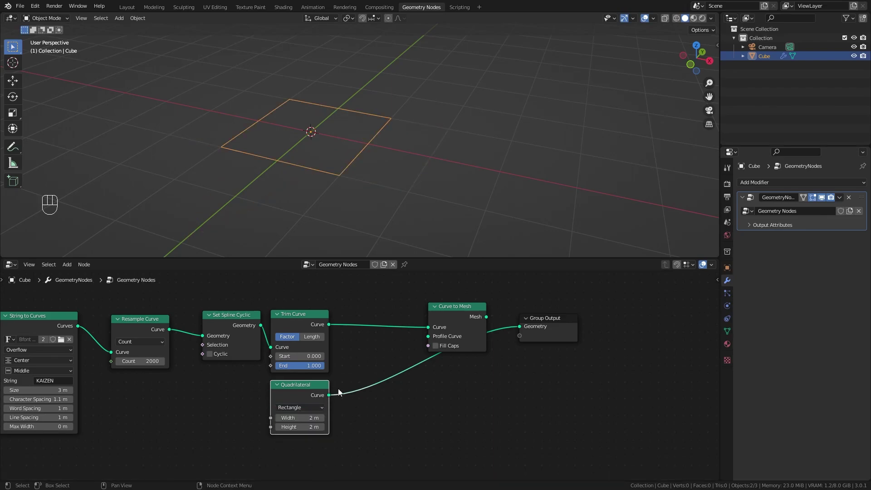
pyautogui.moveTo(489, 320); pyautogui.dragTo(523, 329)
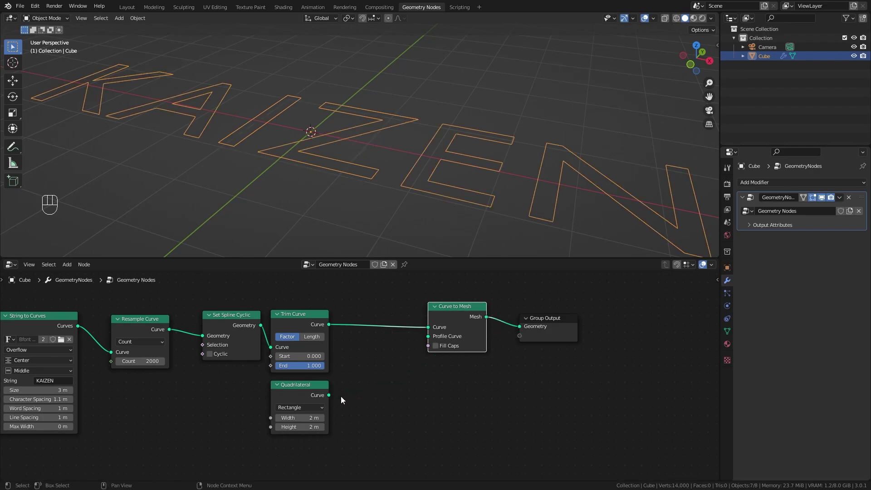
pyautogui.moveTo(423, 341); pyautogui.dragTo(434, 340)
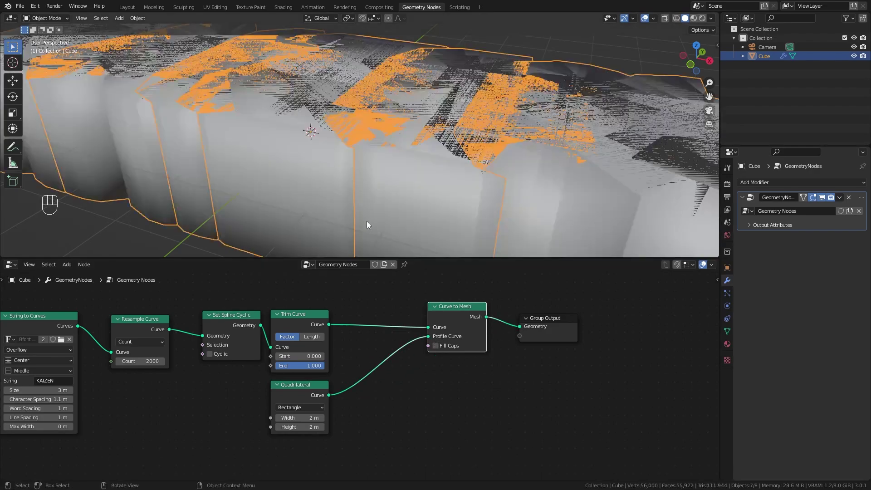
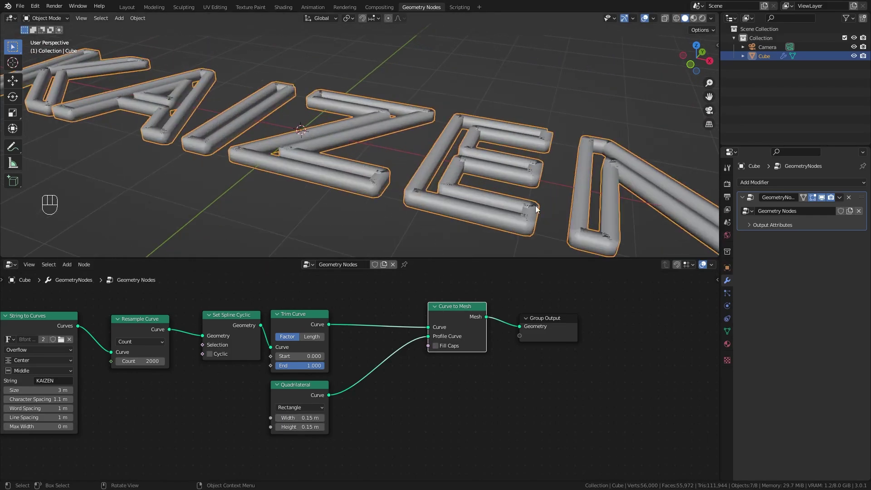
pyautogui.press('KP_7')
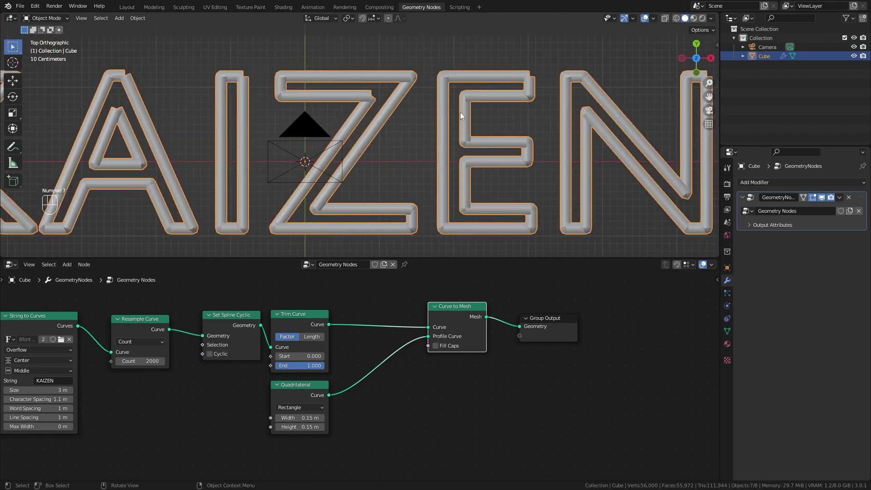
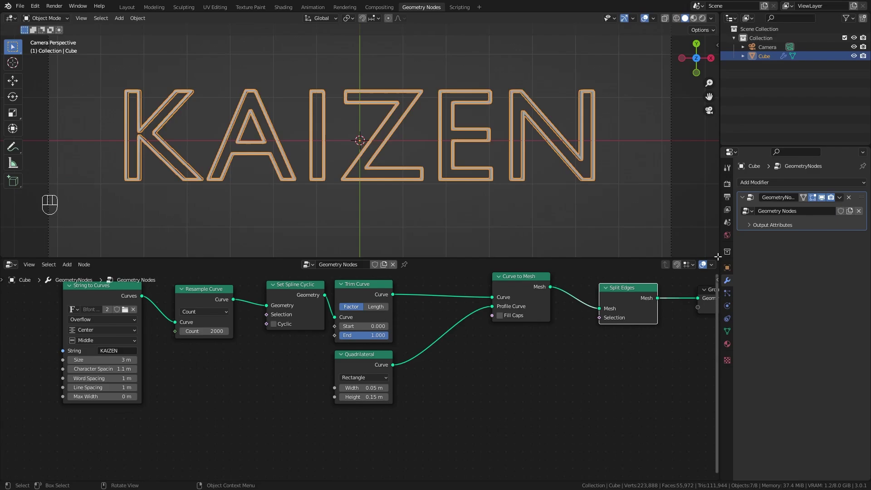
# - Reveal the timeline and keyframe Trim Curve End from 0 to 1 around frame 70
pyautogui.doubleClick(8, 213)
pyautogui.moveTo(110, 253); pyautogui.dragTo(122, 259)
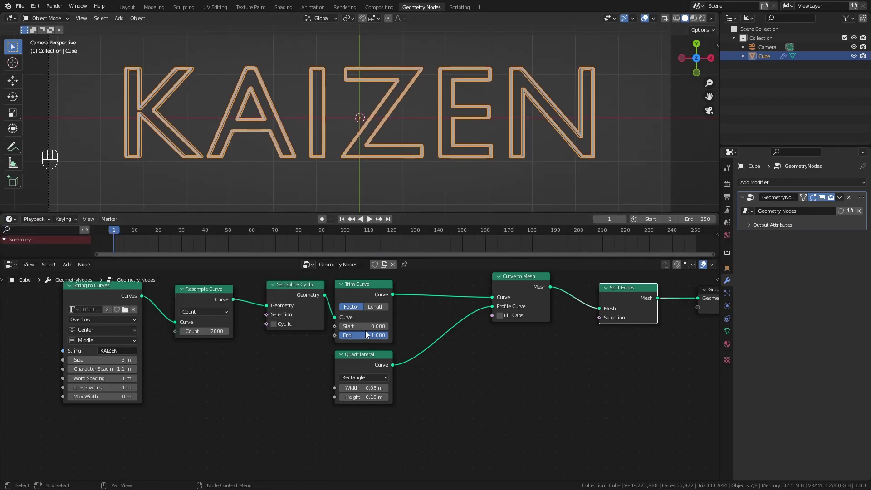
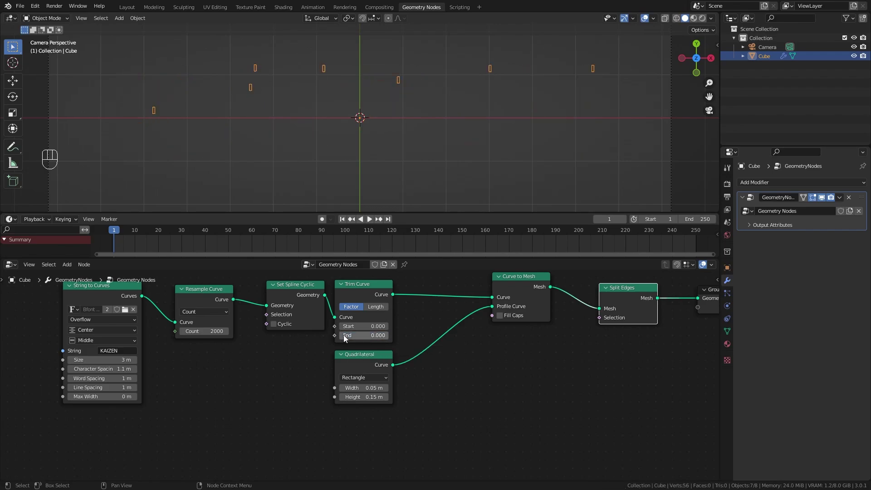
pyautogui.click(359, 294)
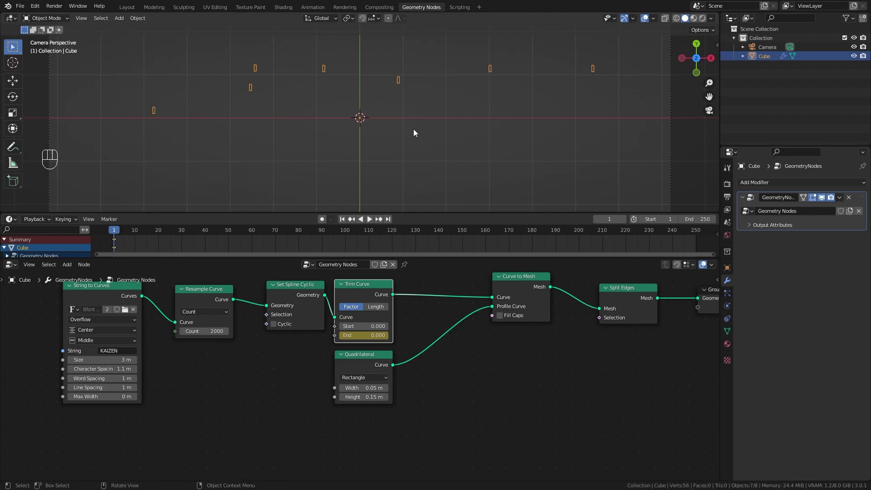
pyautogui.click(770, 60)
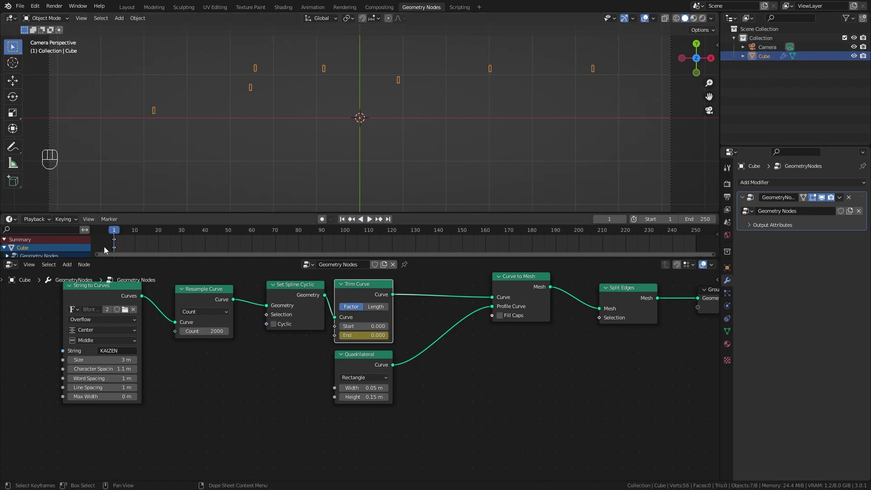
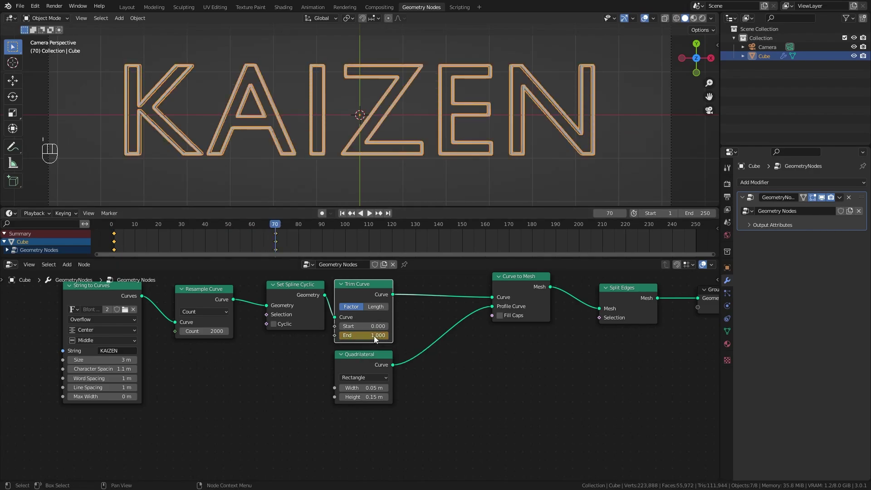
pyautogui.click(346, 212)
# - Keyframe the trim Start near frame 105 and play back so KAIZEN draws on and erases
pyautogui.press('space')
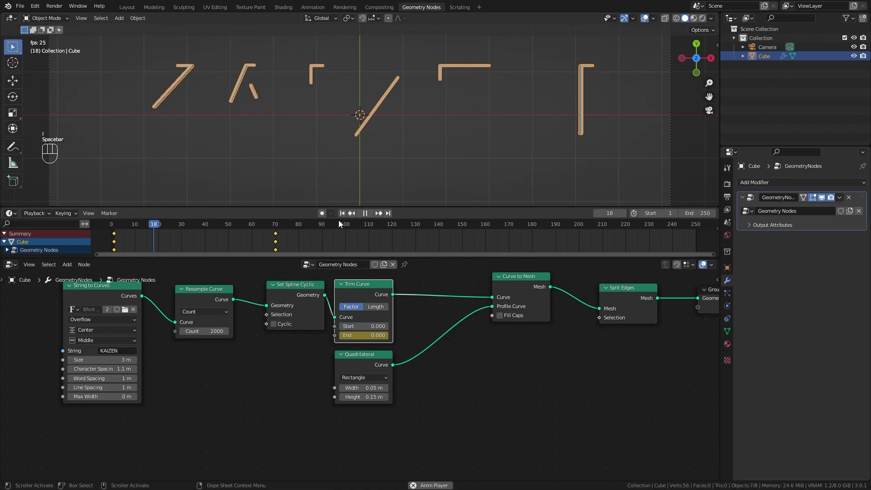
pyautogui.click(313, 228)
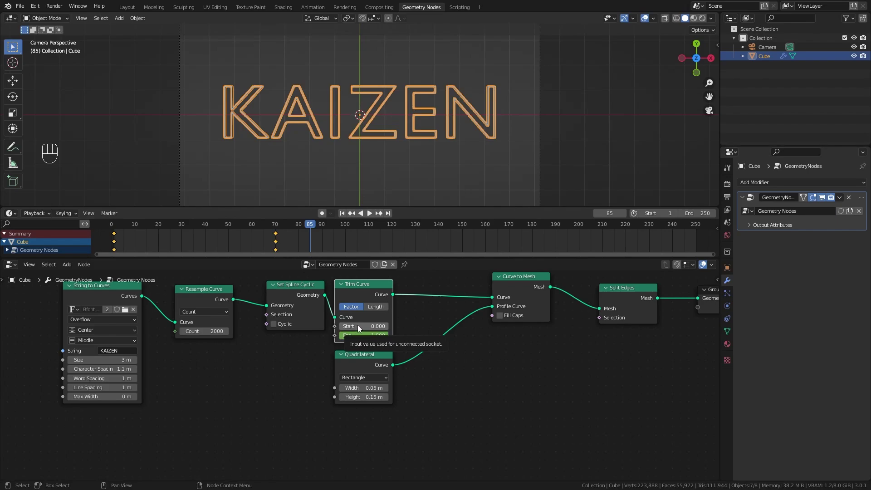
pyautogui.moveTo(314, 226); pyautogui.dragTo(390, 328)
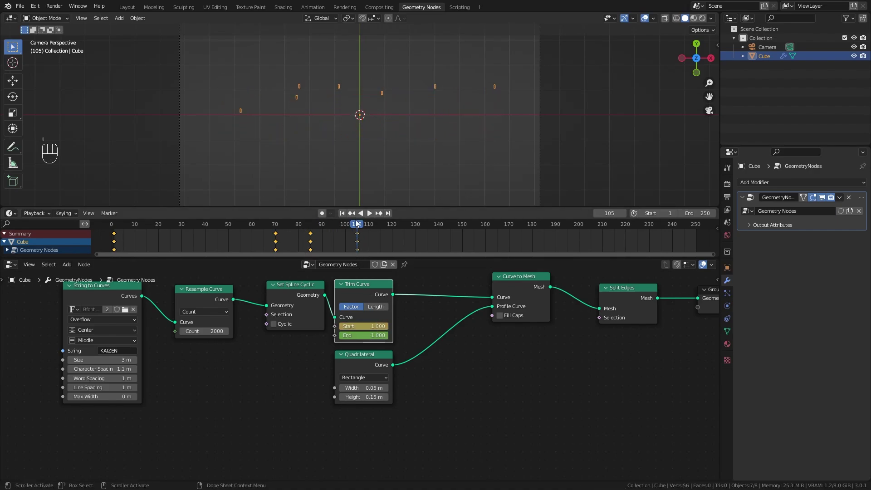
pyautogui.press('space')
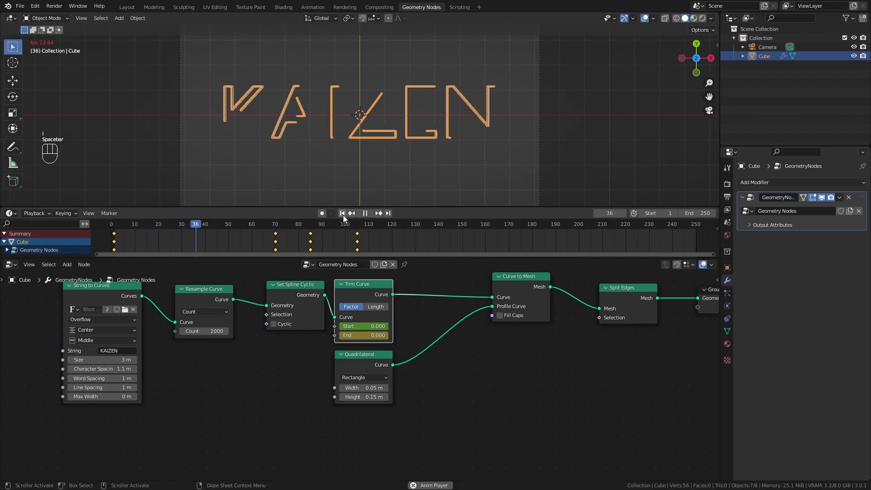
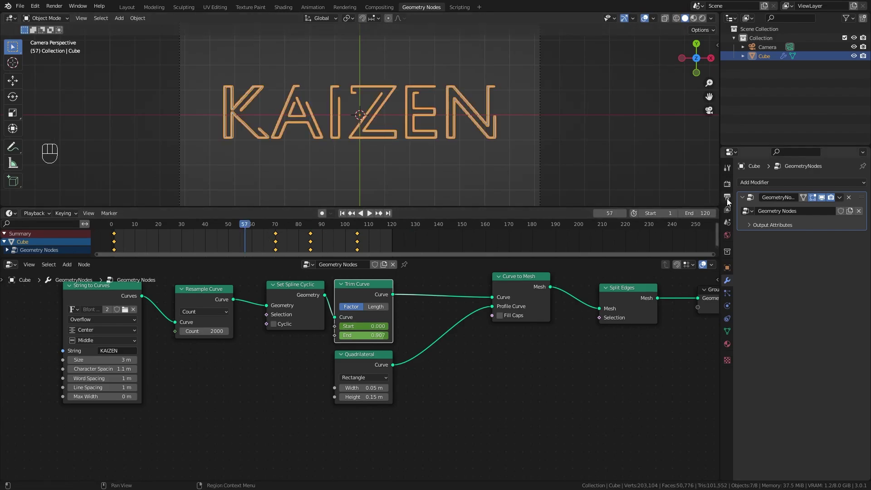
# - Set the scene End frame to 120, give the trim keyframes cubic easing and preview playback
pyautogui.moveTo(806, 266); pyautogui.dragTo(820, 313)
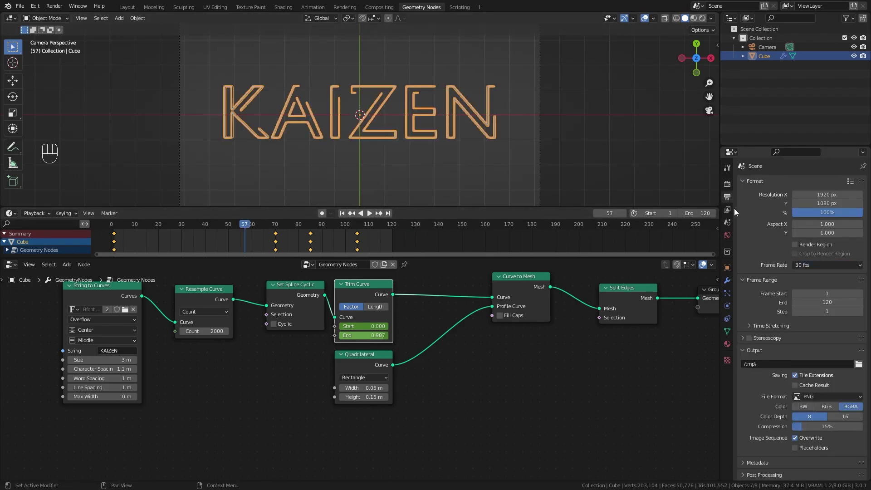
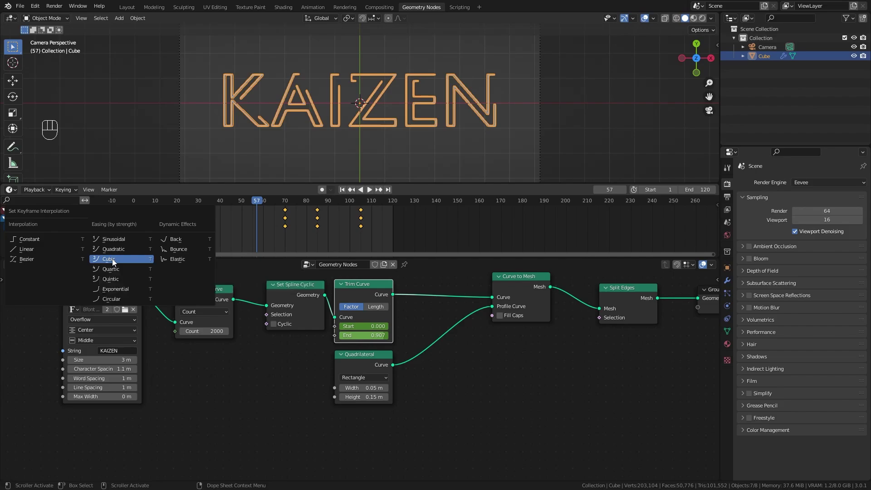
pyautogui.press('ctrl+e')
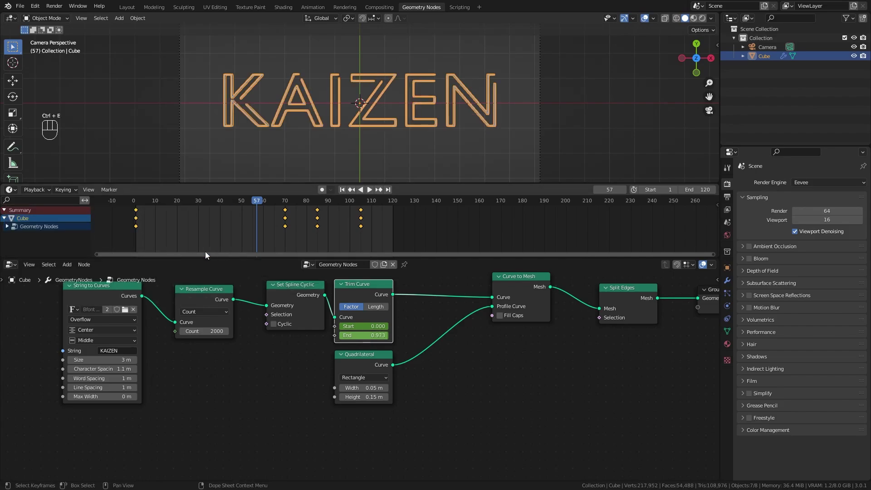
pyautogui.press('space')
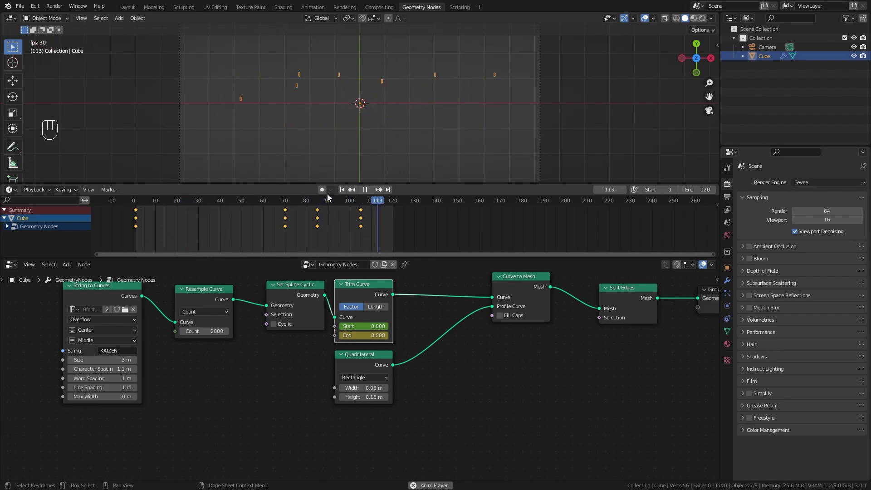
pyautogui.press('space')
# - Spread the node tree apart to leave room after Curve to Mesh and fit all nodes in view
pyautogui.click(233, 301)
pyautogui.press('g')
pyautogui.press('g')
pyautogui.moveTo(327, 299); pyautogui.dragTo(362, 303)
pyautogui.click(492, 321)
pyautogui.click(499, 329)
pyautogui.click(491, 356)
pyautogui.press('g')
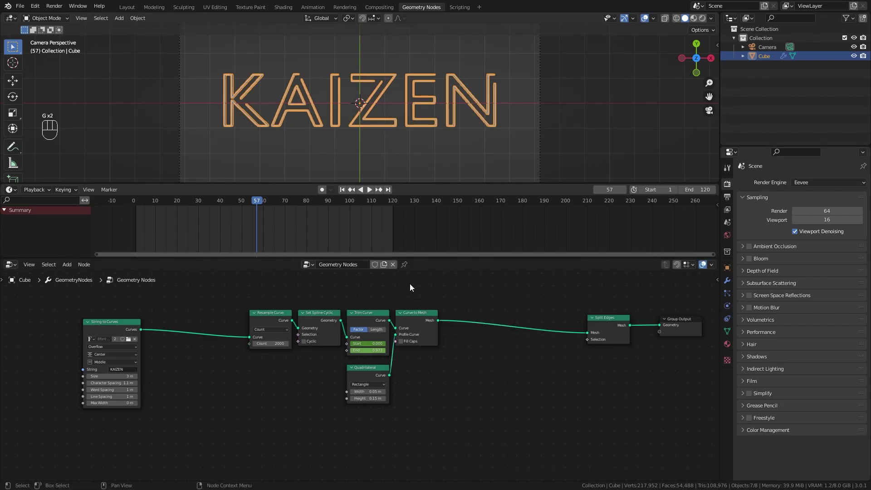
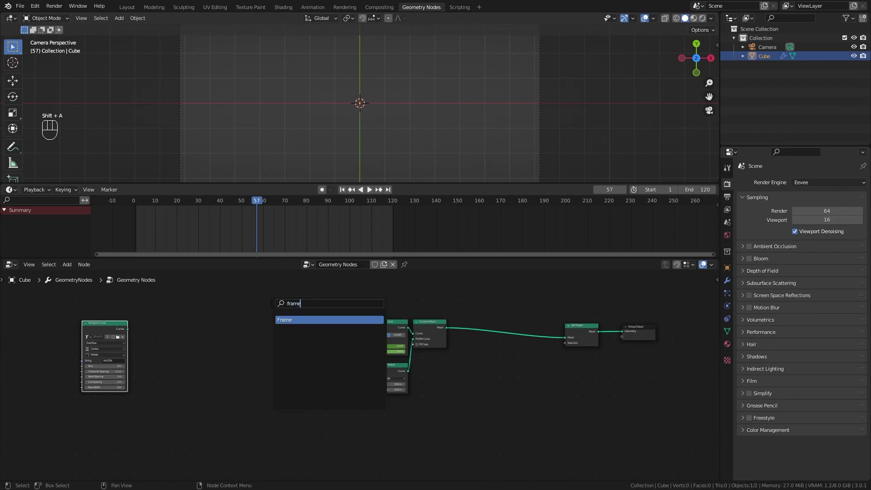
# - Wrap the curve-trimming nodes in a Frame with String to Curves detached, ready for File > Import
pyautogui.press('g')
pyautogui.click(319, 295)
pyautogui.press('g')
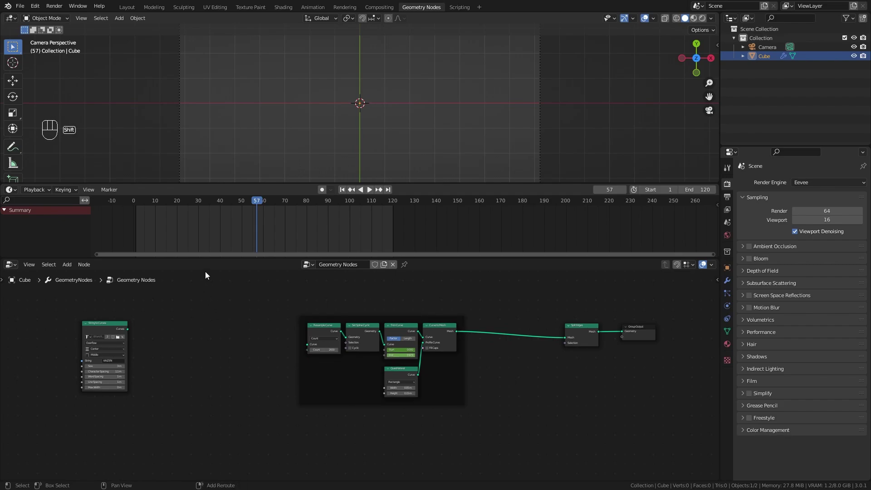
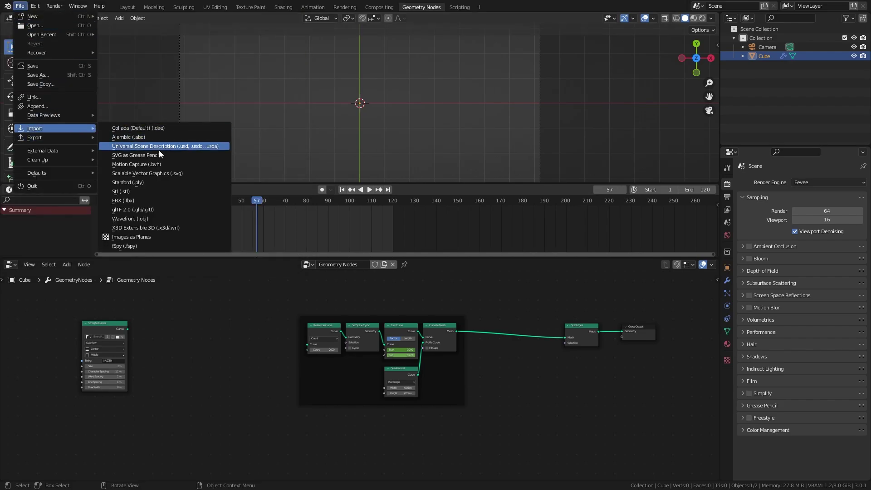
# - Import Blender.svg, select both logo curves and join them into one object with Ctrl+J
pyautogui.click(152, 175)
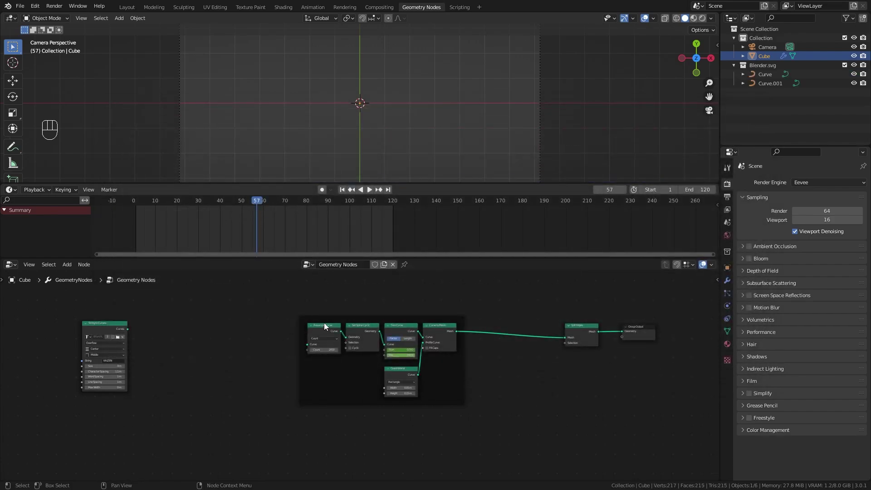
pyautogui.click(766, 71)
pyautogui.click(762, 77)
pyautogui.click(762, 87)
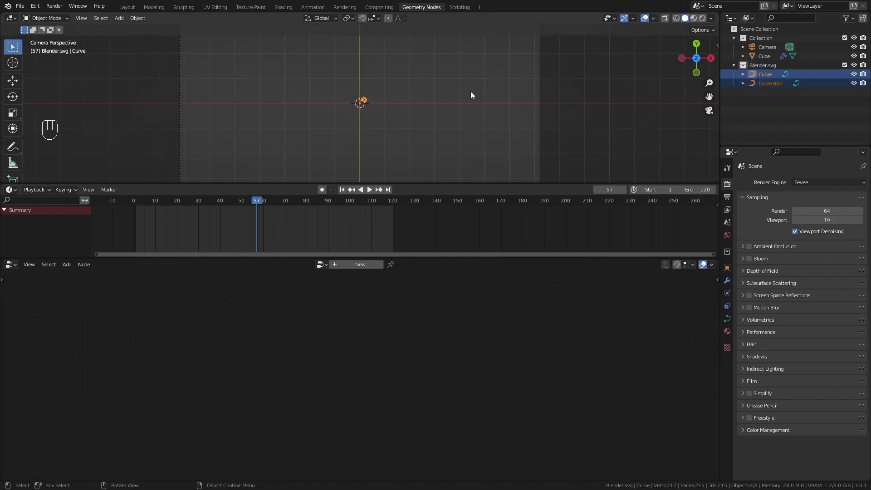
pyautogui.press('KP_Divide')
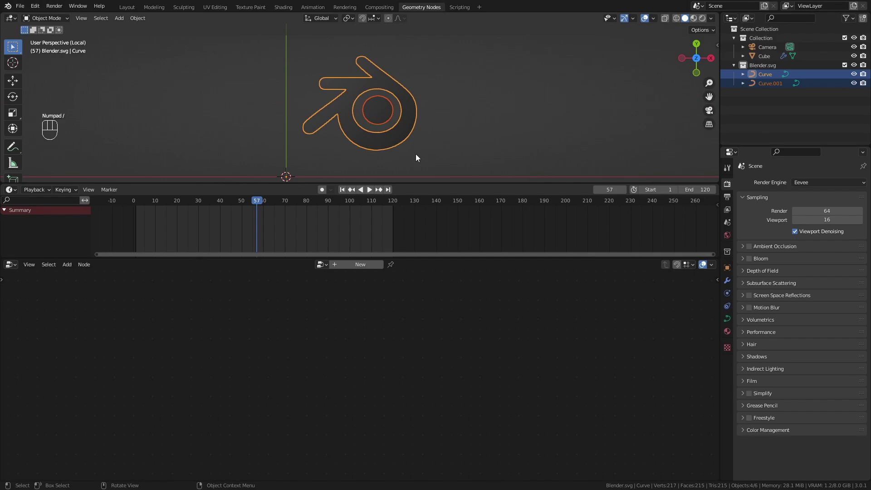
pyautogui.moveTo(437, 118); pyautogui.dragTo(445, 103)
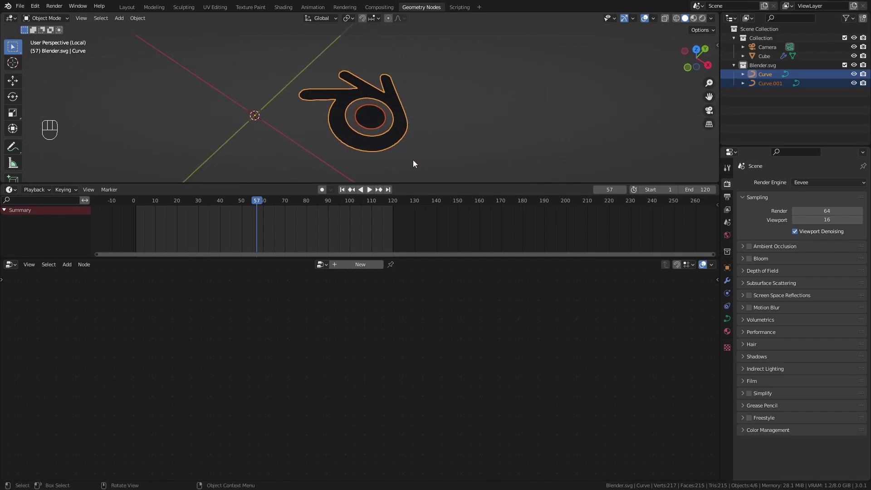
pyautogui.press('ctrl+j')
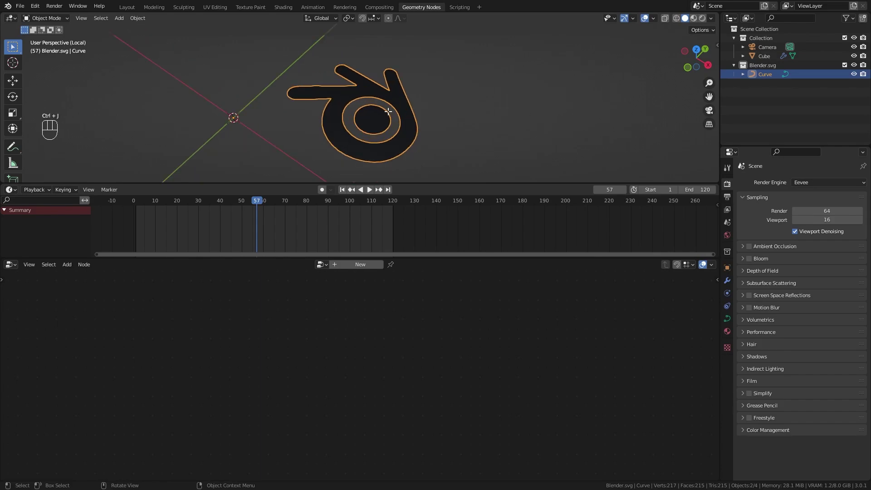
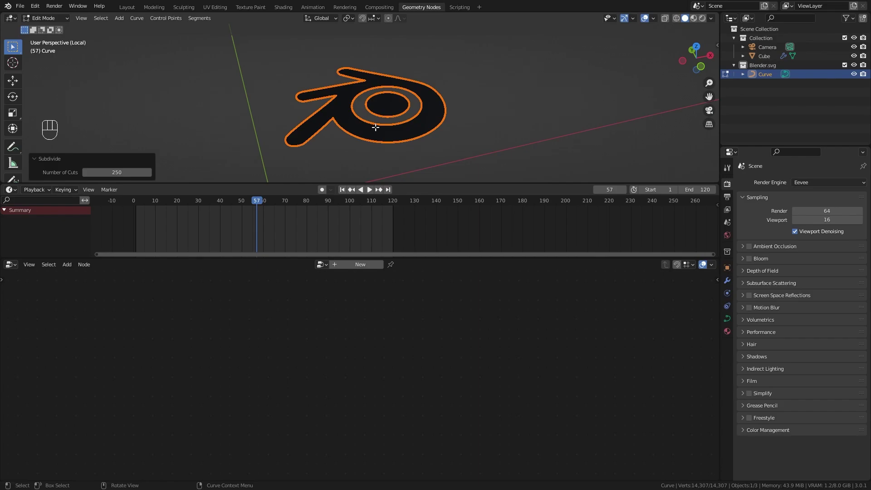
# - Remove the logo's fill in edit mode and move the outline onto the world origin in top view
pyautogui.moveTo(139, 18); pyautogui.dragTo(187, 108)
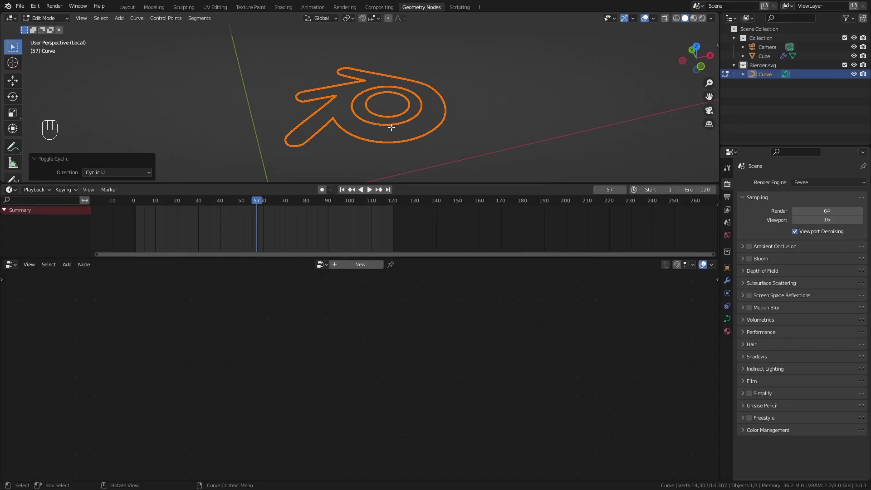
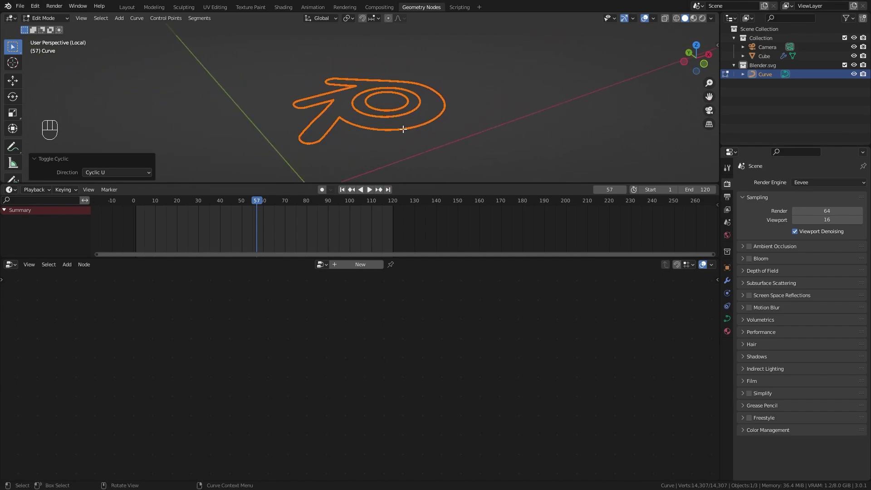
pyautogui.press('Tab')
pyautogui.moveTo(388, 97); pyautogui.dragTo(366, 112)
pyautogui.press('KP_7')
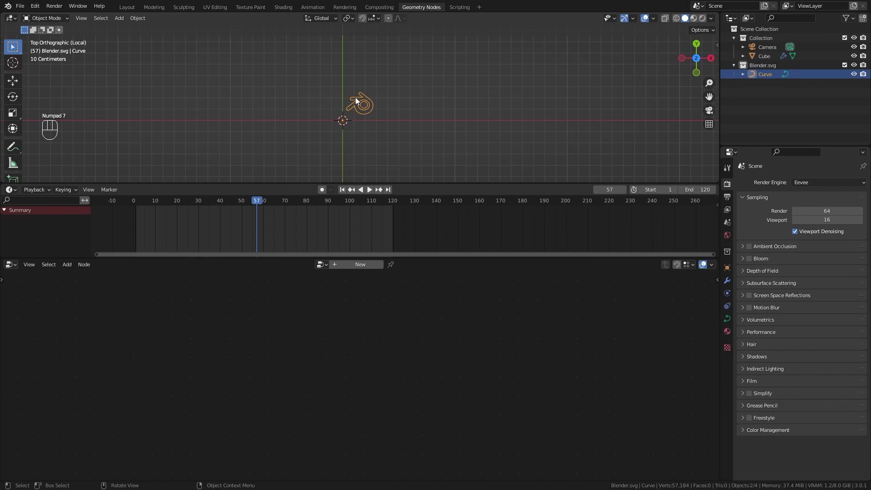
pyautogui.moveTo(141, 21); pyautogui.dragTo(255, 39)
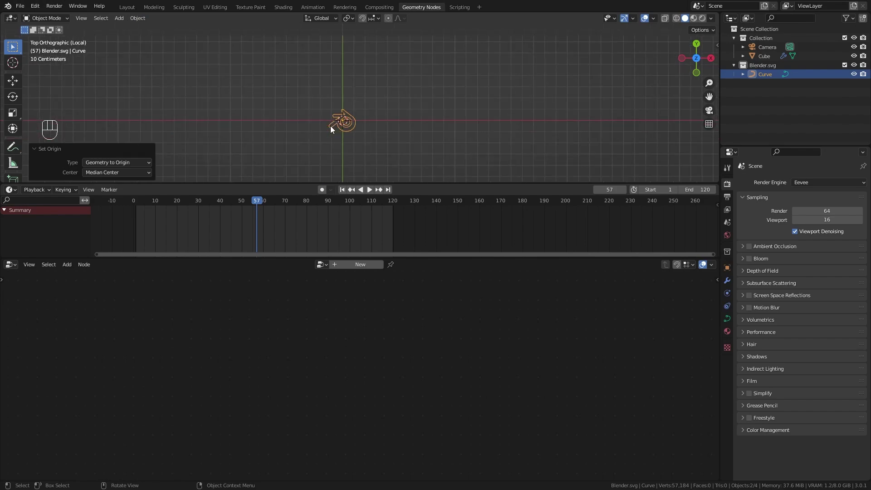
pyautogui.press('KP_0')
# - Slide the logo aside on X and drag it into the node editor as an Object Info node
pyautogui.press('g')
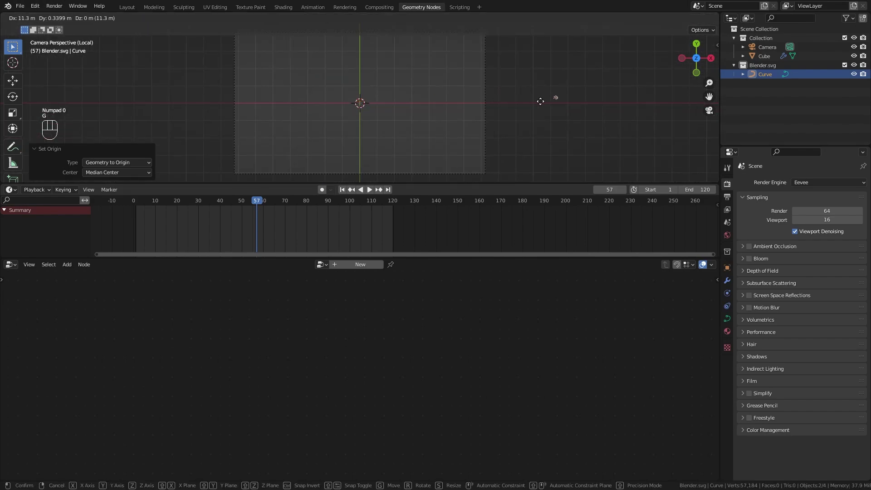
pyautogui.moveTo(543, 104); pyautogui.dragTo(593, 116)
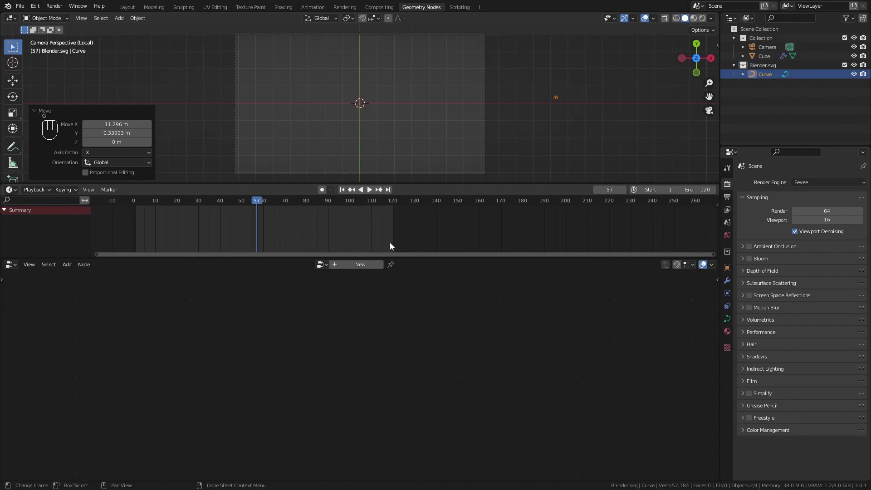
pyautogui.moveTo(758, 57); pyautogui.dragTo(762, 79)
pyautogui.moveTo(761, 78); pyautogui.dragTo(204, 366)
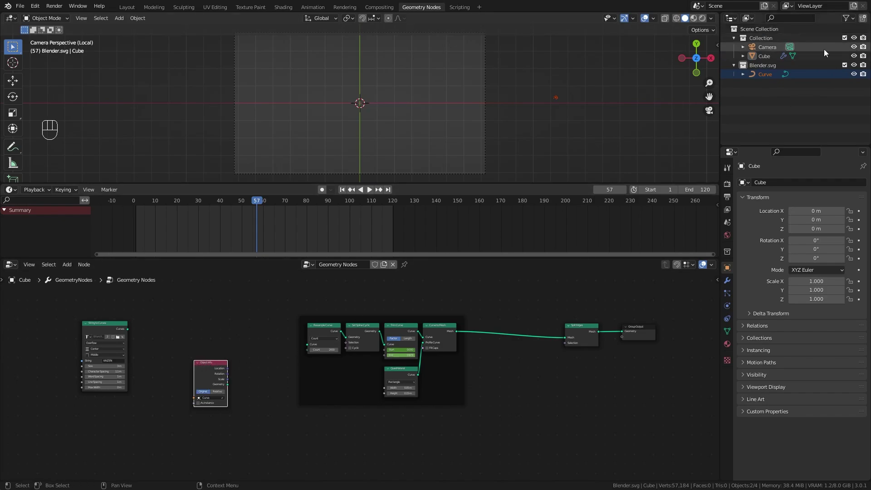
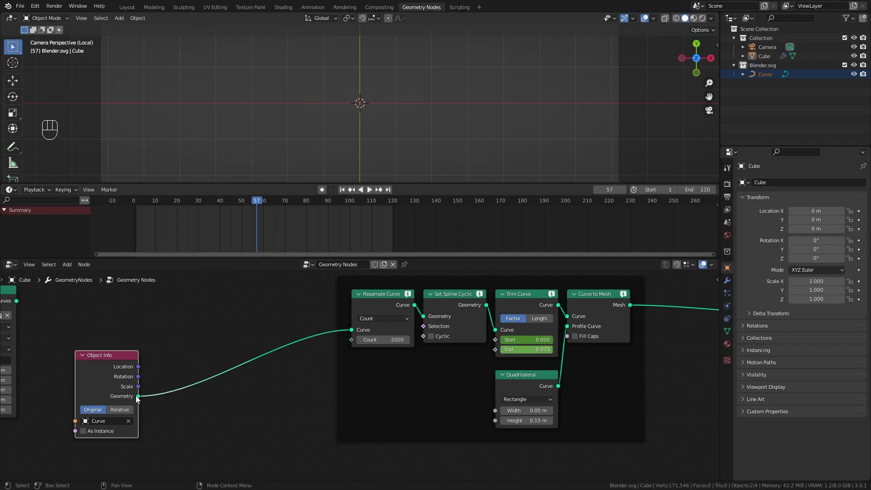
pyautogui.middleClick(137, 397)
# - Add Mesh to Curve and a Transform scaled 30× feeding the logo into Resample Curve
pyautogui.press('shift+a')
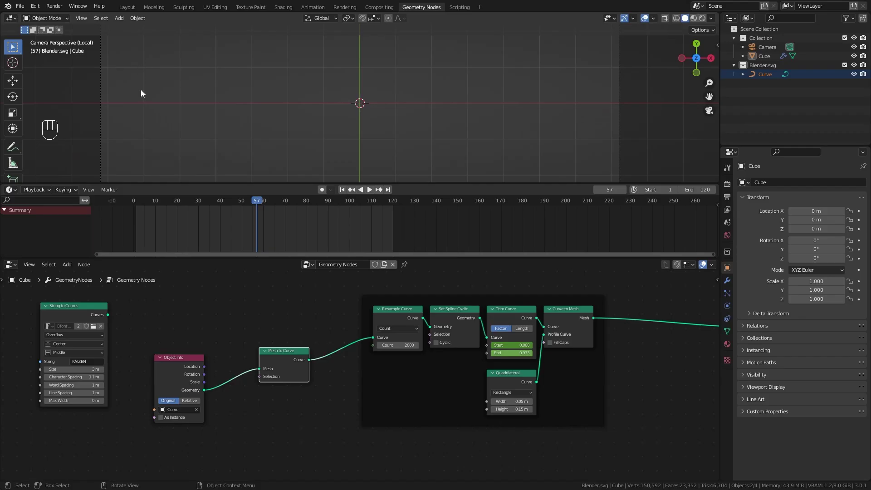
pyautogui.press('KP_Divide')
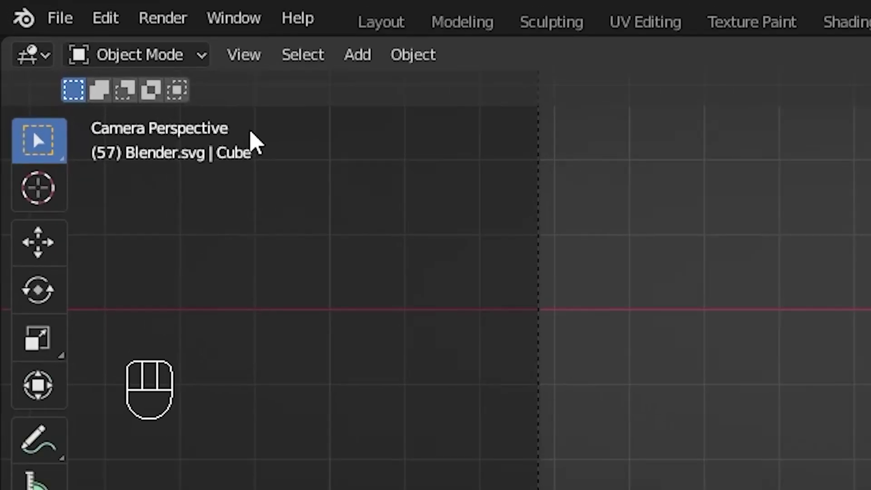
pyautogui.press('shift+a')
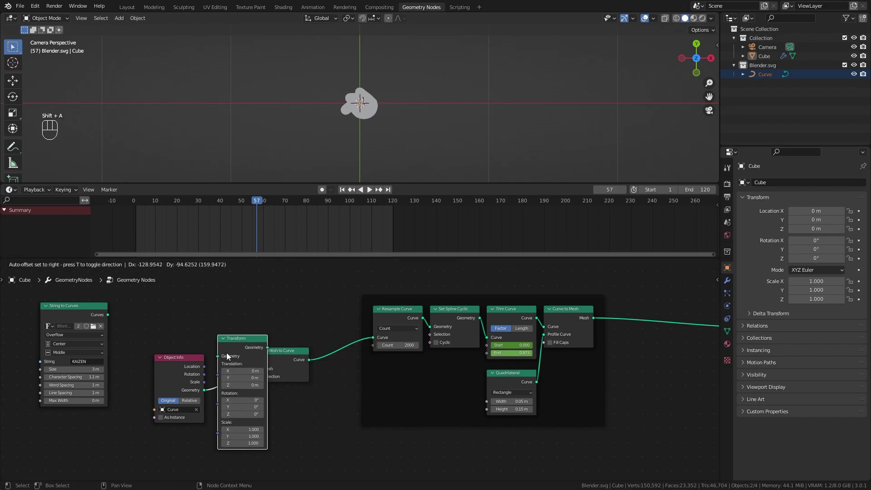
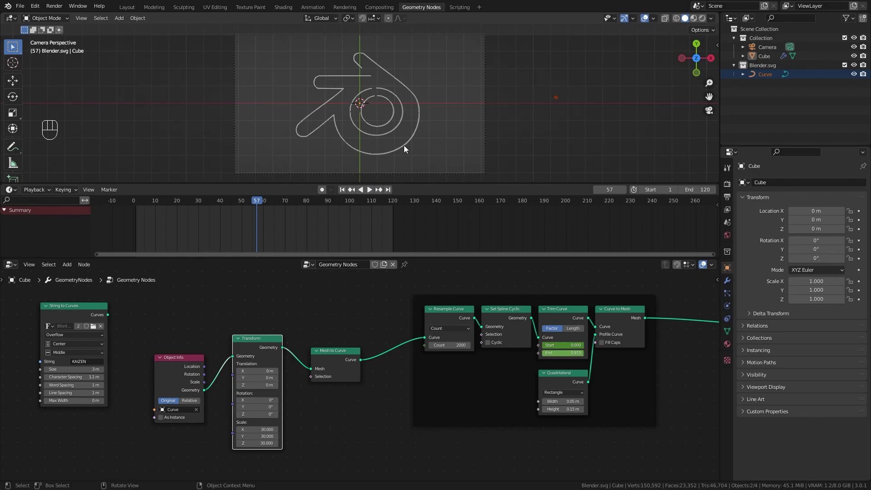
pyautogui.click(296, 204)
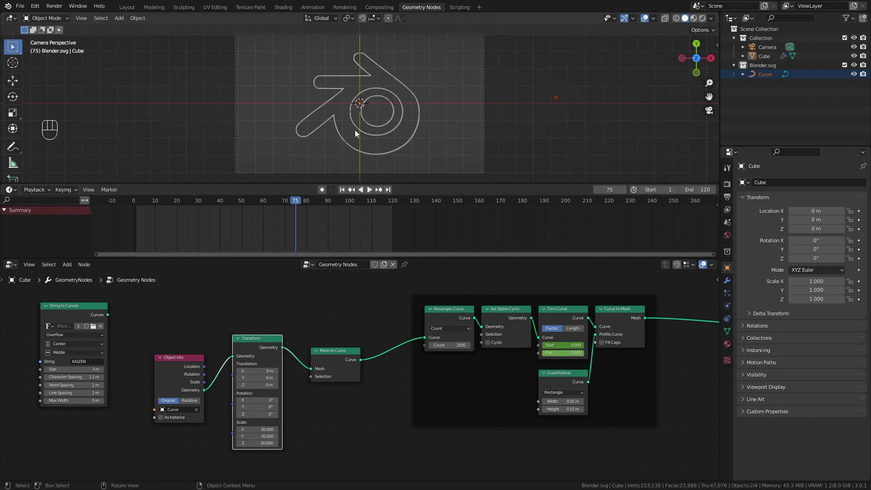
pyautogui.click(346, 193)
# - Play back the logo outline drawing on, then return to the first frame in top view
pyautogui.press('space')
pyautogui.moveTo(379, 159); pyautogui.dragTo(325, 94)
pyautogui.moveTo(320, 101); pyautogui.dragTo(352, 111)
pyautogui.press('space')
pyautogui.press('KP_7')
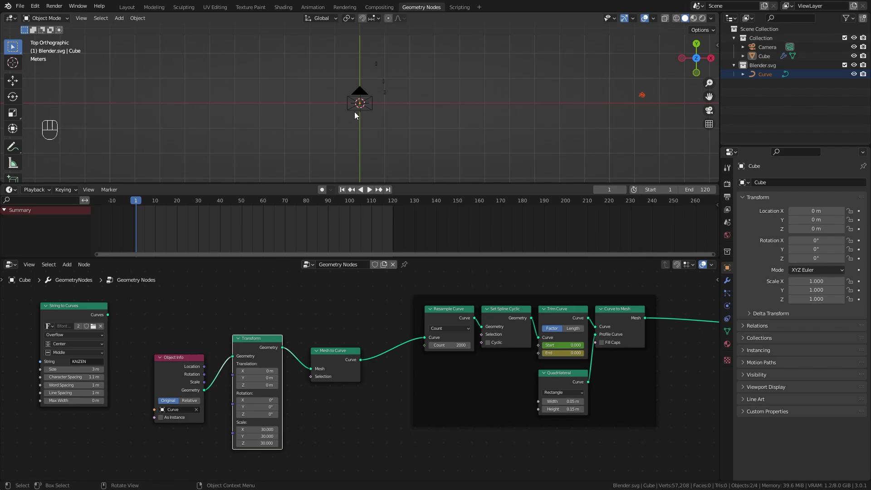
# - Add a plane, drop it below the logo along Z and scale it up about 21× as a background
pyautogui.press('shift+a')
pyautogui.moveTo(405, 122); pyautogui.dragTo(362, 58)
pyautogui.press('g')
pyautogui.press('z')
pyautogui.click(368, 105)
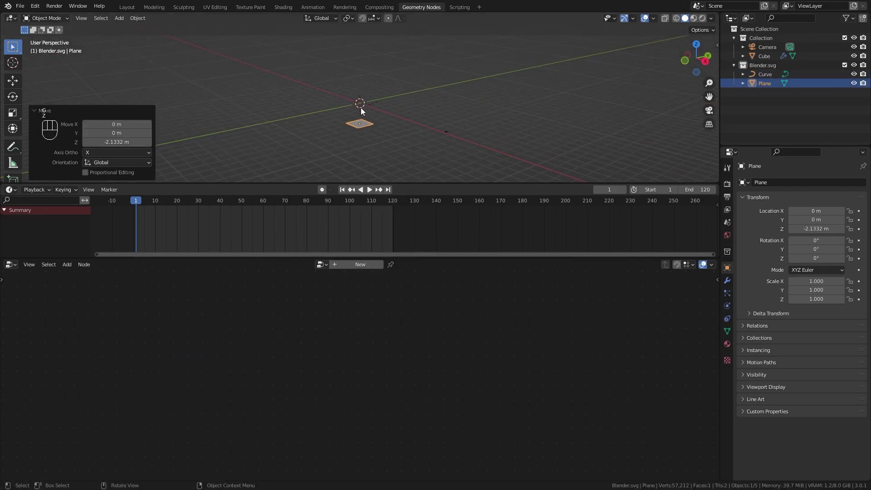
pyautogui.press('s')
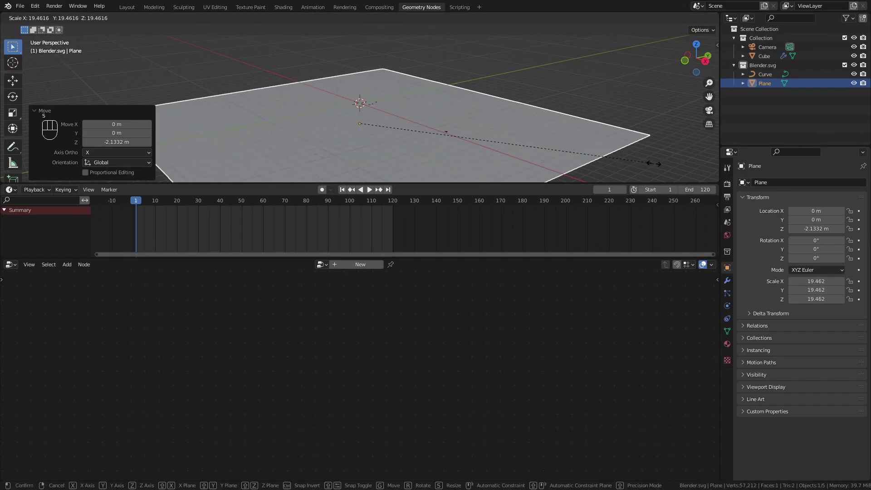
pyautogui.click(683, 166)
# - From top/camera view, add an Area light and raise it along Z above the plane
pyautogui.press('KP_7')
pyautogui.press('KP_0')
pyautogui.press('z')
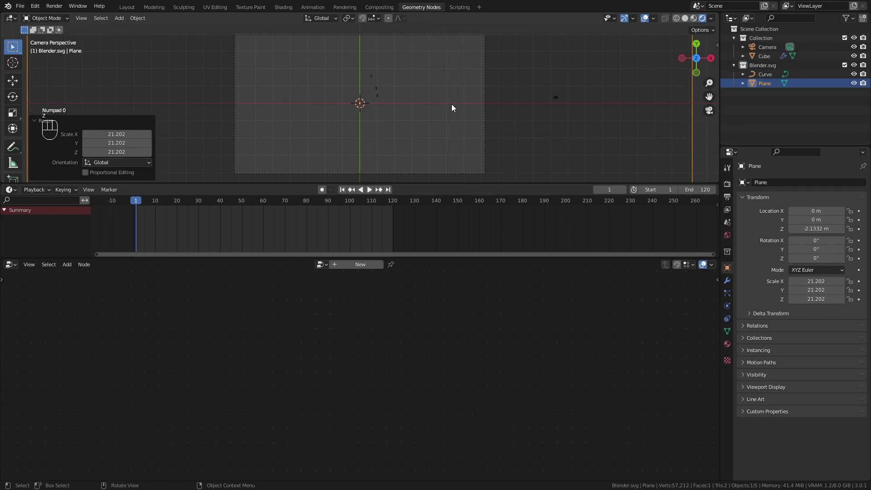
pyautogui.press('shift+a')
pyautogui.press('g')
pyautogui.press('z')
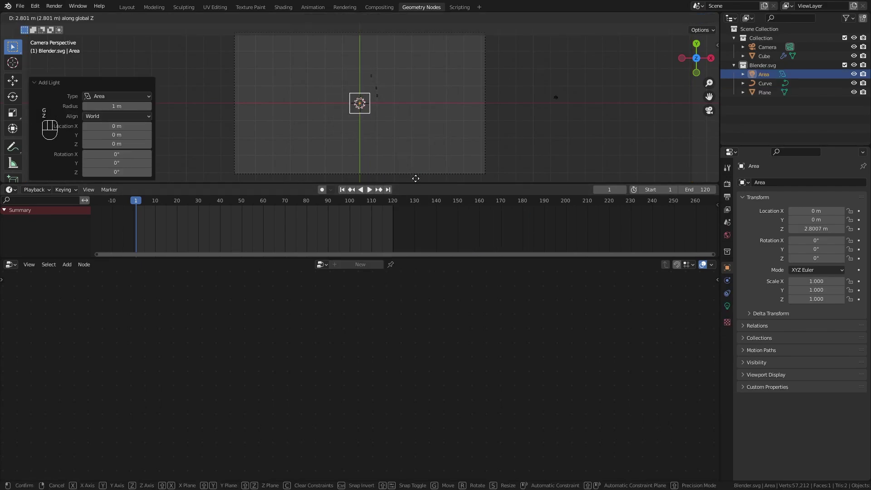
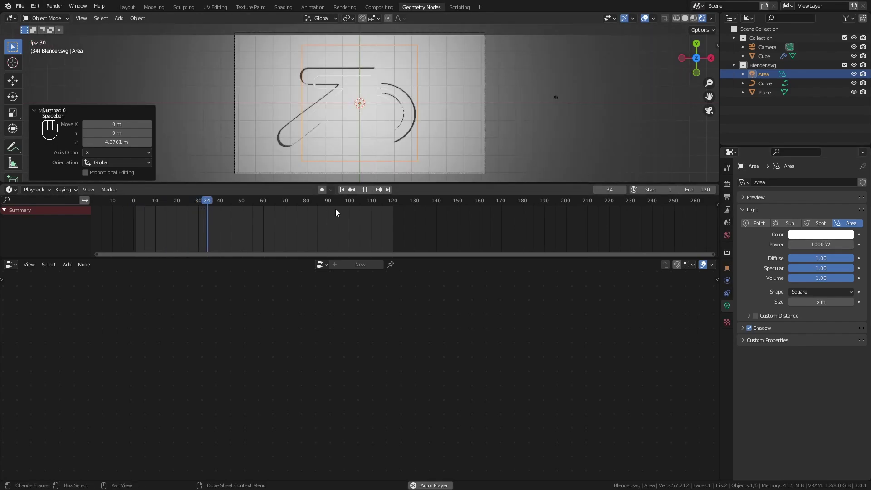
# - Create a new material on the plane, rename it BG and set its base colour to orange
pyautogui.press('space')
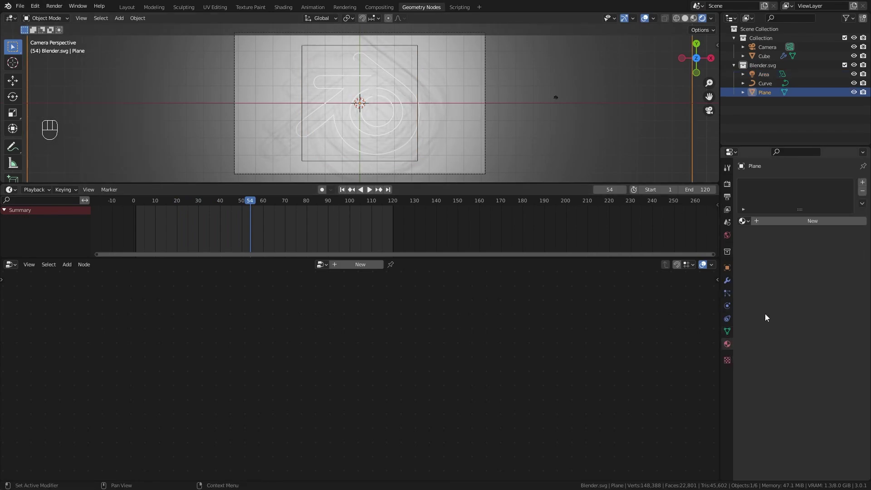
pyautogui.click(863, 188)
pyautogui.click(780, 229)
pyautogui.doubleClick(762, 192)
pyautogui.moveTo(766, 189); pyautogui.dragTo(806, 204)
pyautogui.click(836, 319)
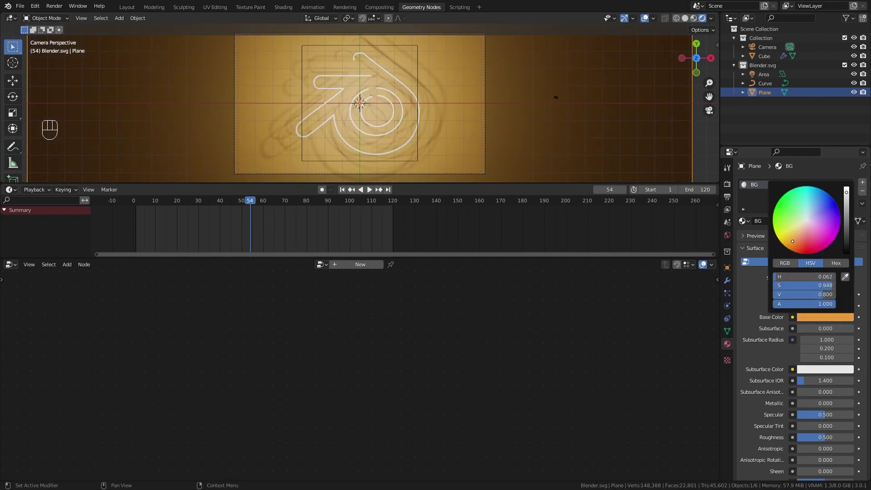
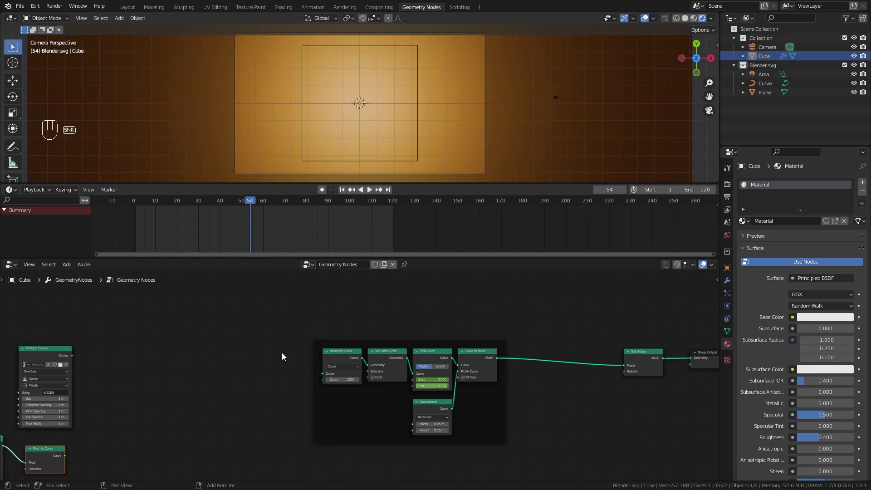
# - Add a Curve Circle node into the Resample Curve input and scrub to frame 75 to see the ring
pyautogui.press('shift+a')
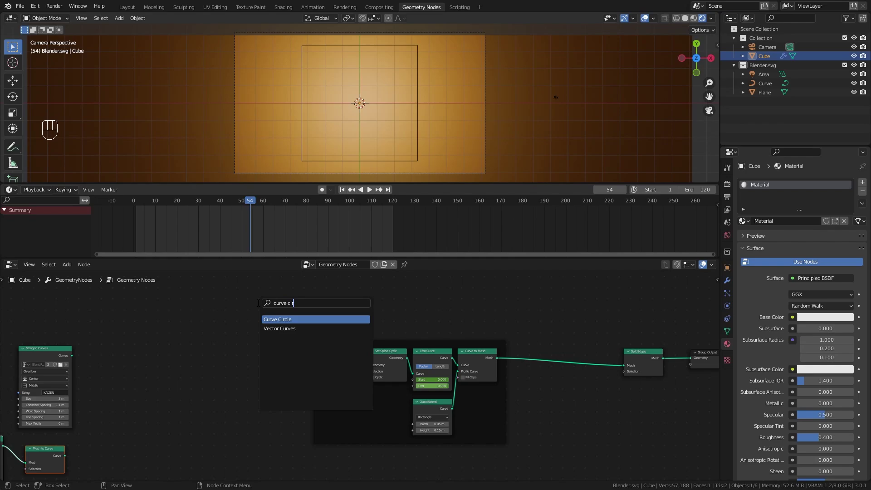
pyautogui.moveTo(220, 342); pyautogui.dragTo(264, 349)
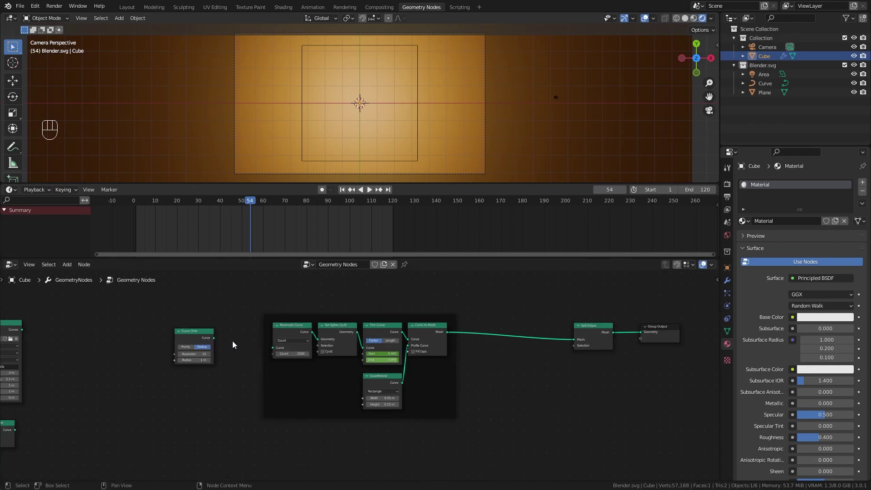
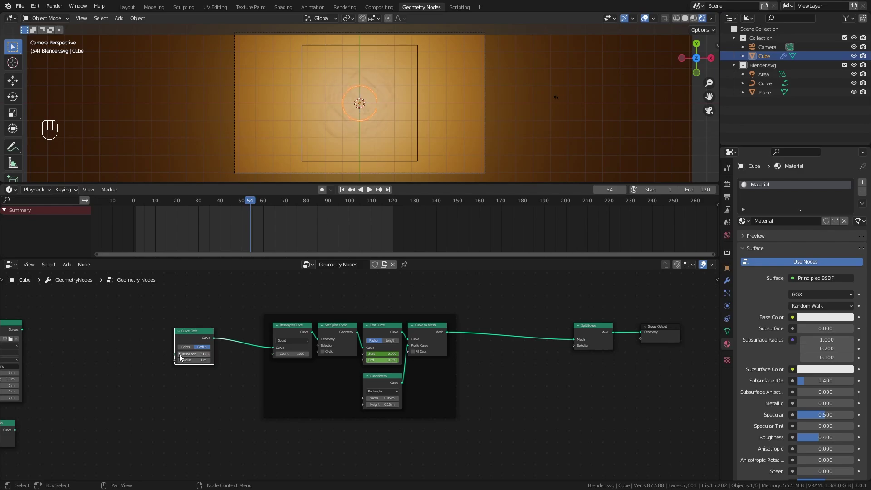
pyautogui.click(195, 337)
pyautogui.moveTo(311, 206); pyautogui.dragTo(299, 203)
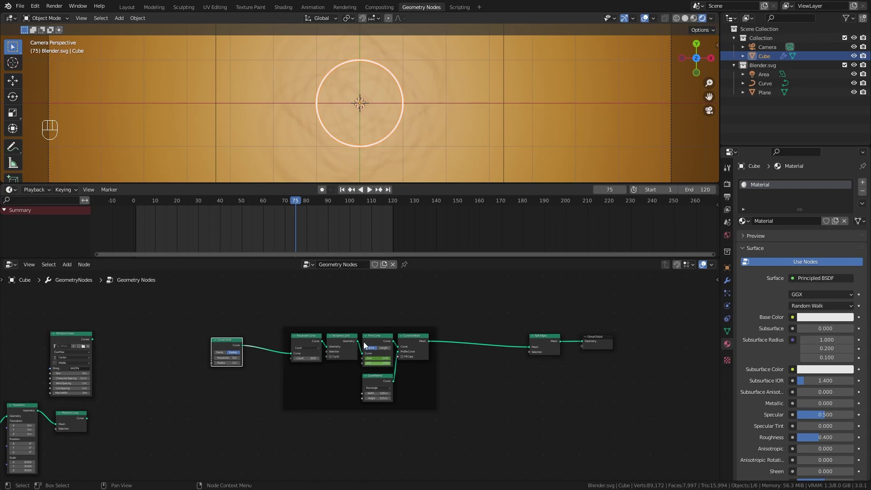
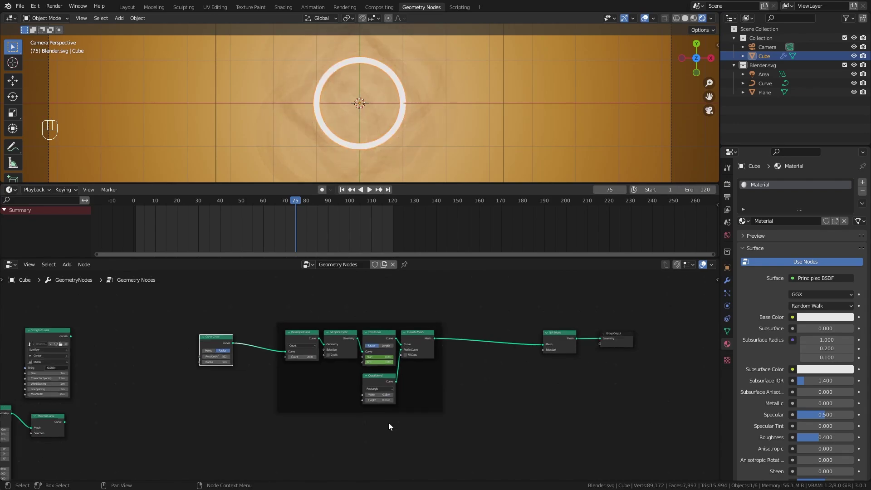
# - Select the framed ring node group and duplicate it with Shift+D
pyautogui.middleClick(378, 339)
pyautogui.press('shift+a')
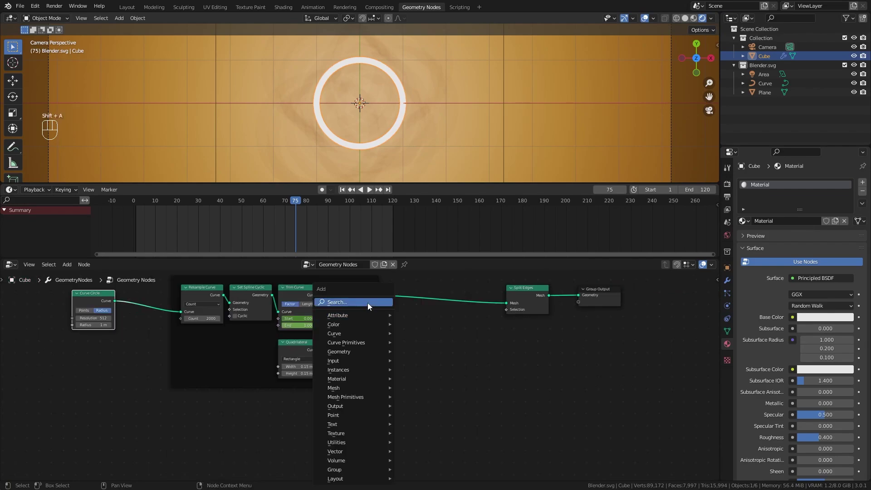
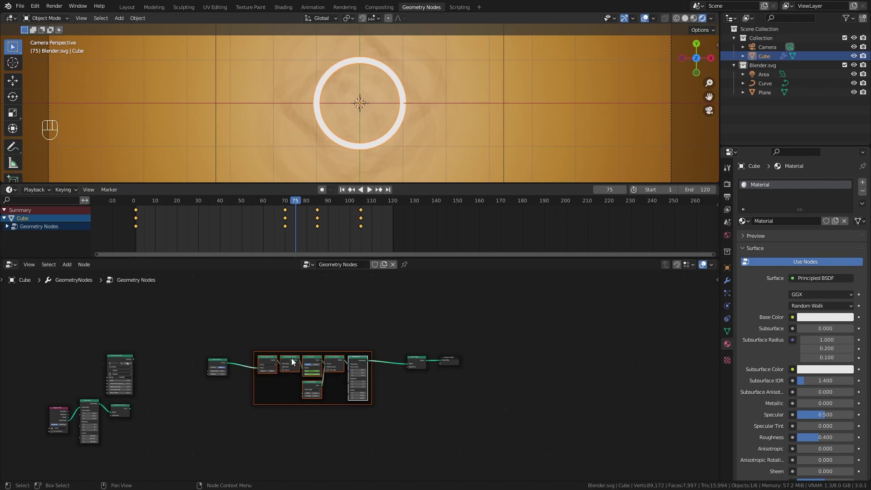
pyautogui.middleClick(297, 336)
pyautogui.press('shift+d')
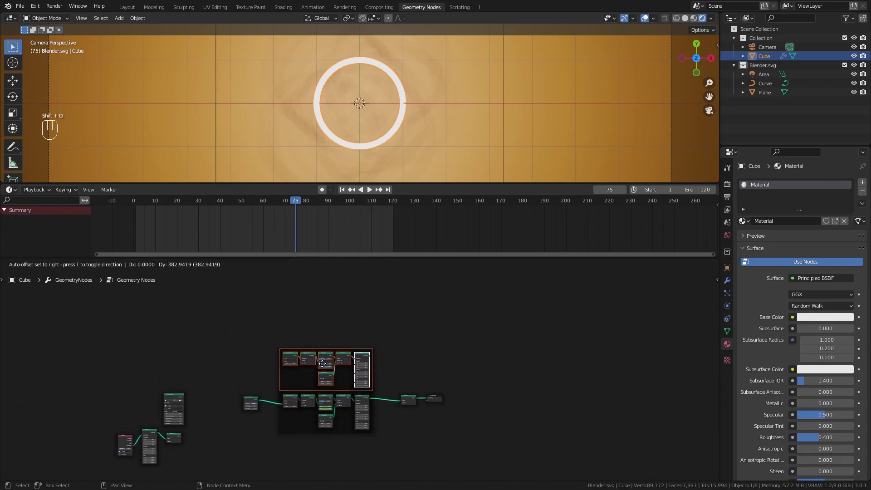
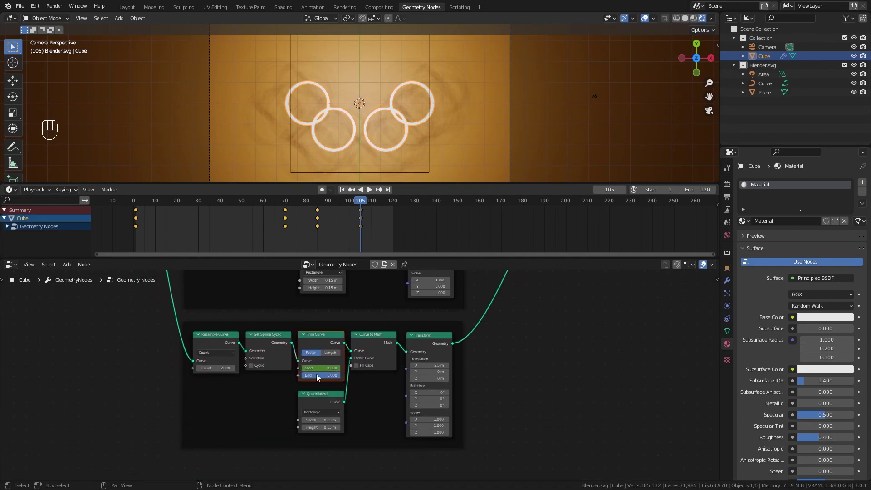
# - Keyframe ring Trim Curve End values at 0 on early frames
pyautogui.click(315, 369)
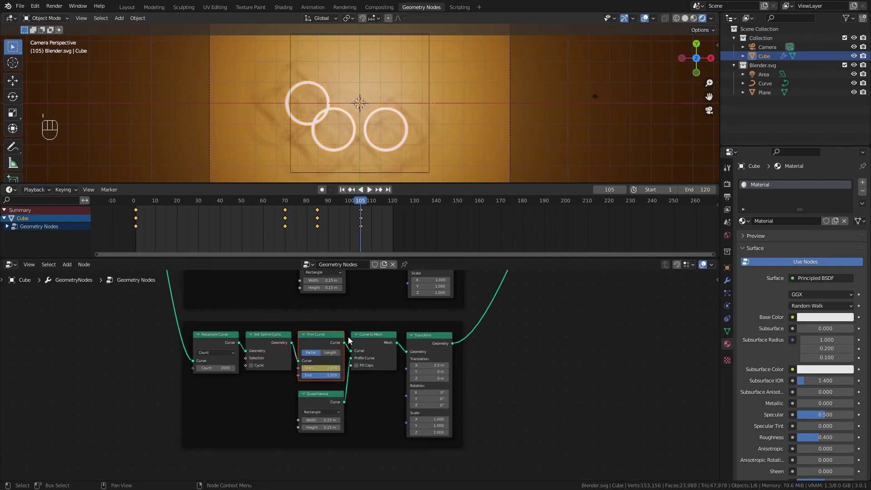
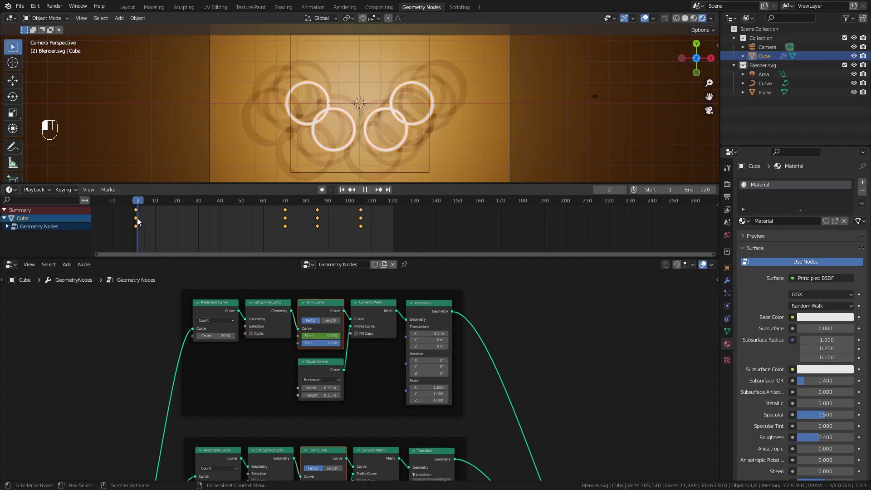
pyautogui.moveTo(142, 204); pyautogui.dragTo(159, 211)
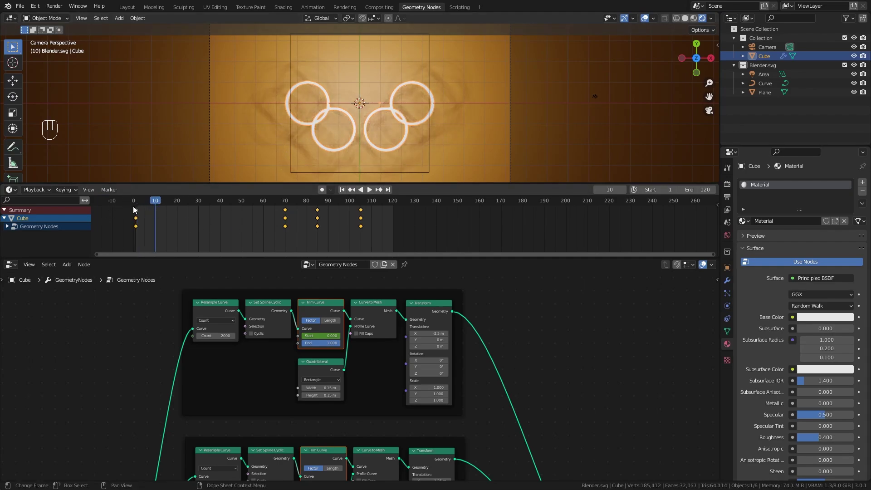
pyautogui.middleClick(375, 461)
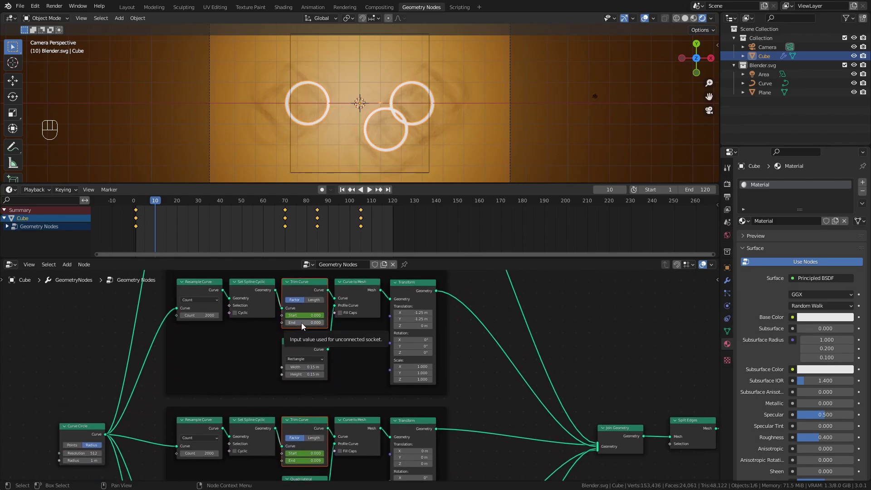
pyautogui.click(286, 209)
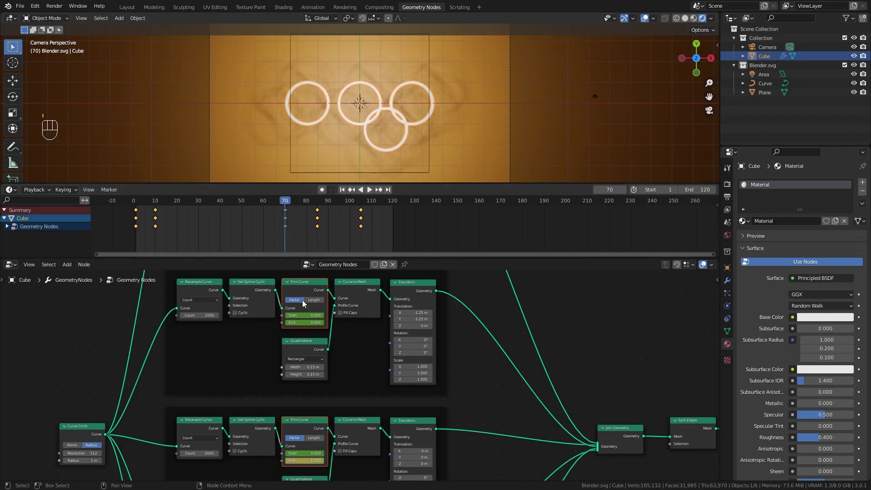
# - Keyframe the Trim Curve End at 1 on frame 70 so the rings finish drawing at staggered times
pyautogui.click(301, 324)
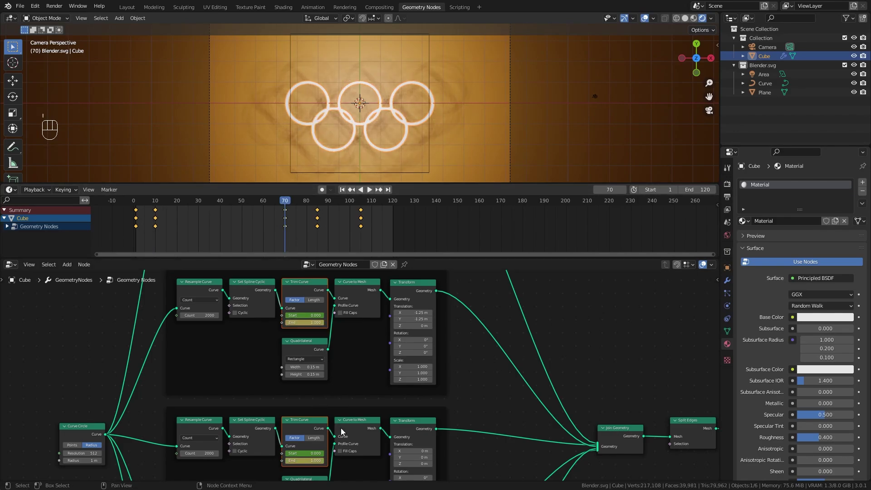
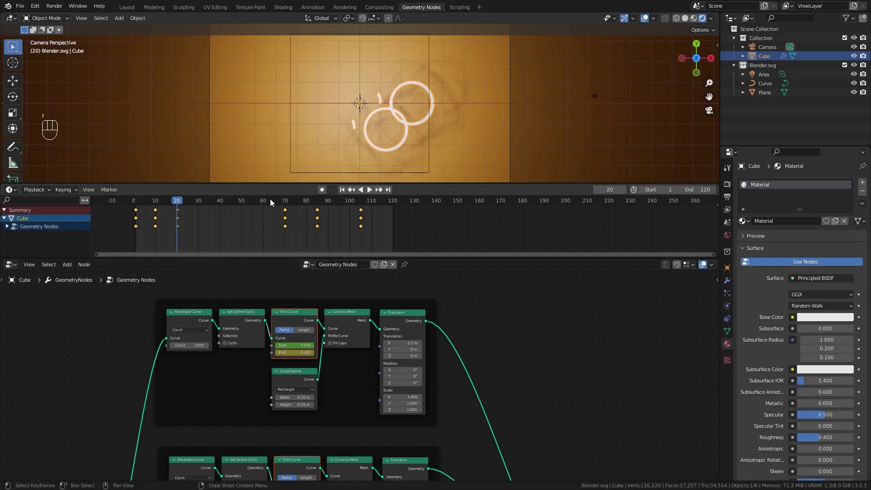
pyautogui.moveTo(280, 206); pyautogui.dragTo(287, 227)
pyautogui.click(317, 355)
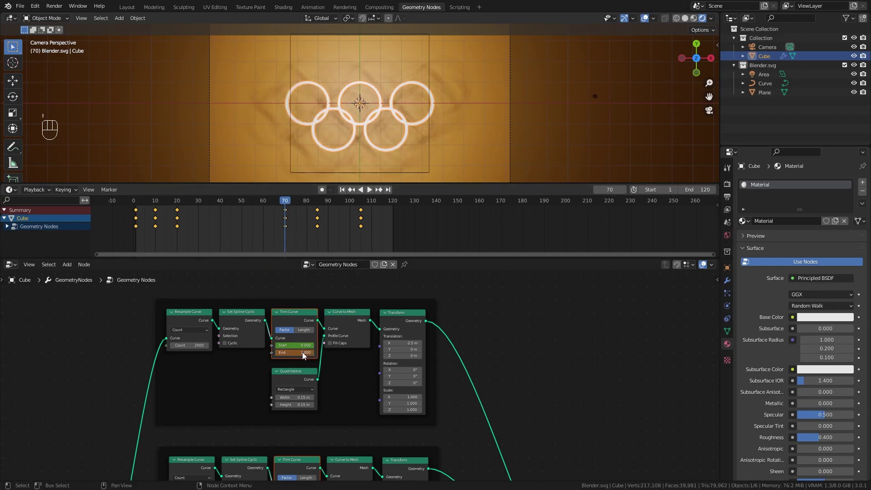
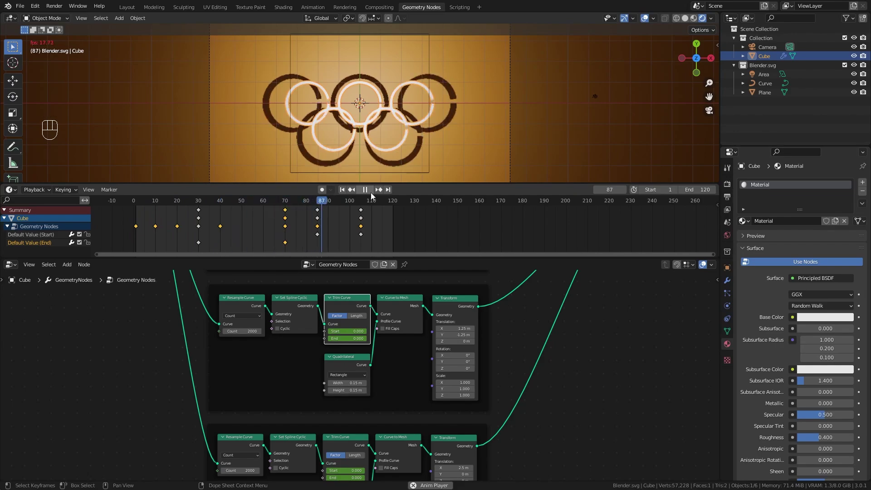
# - Keyframe the ring Transform Rotation Z around frame 78 and play back the spinning draw-on
pyautogui.press('space')
pyautogui.middleClick(464, 250)
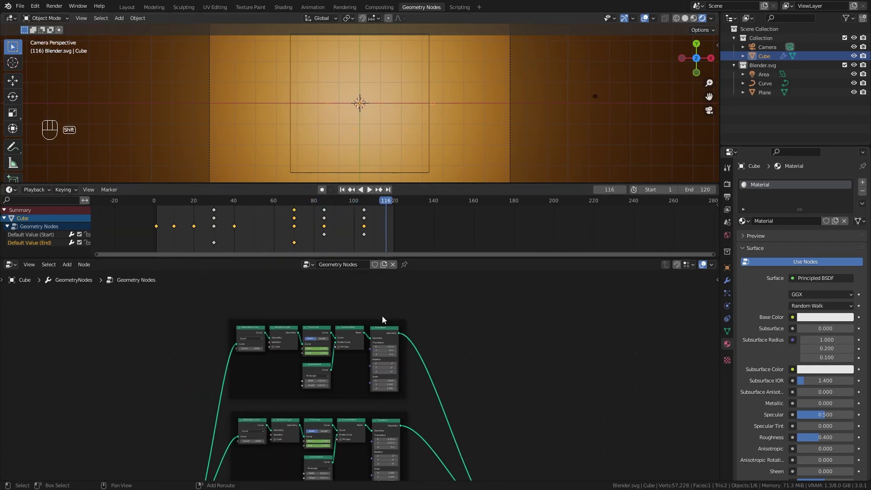
pyautogui.click(312, 205)
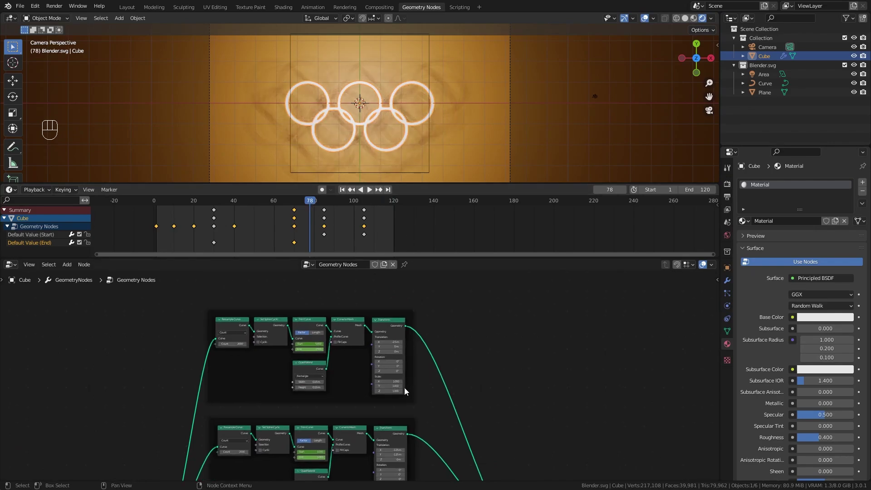
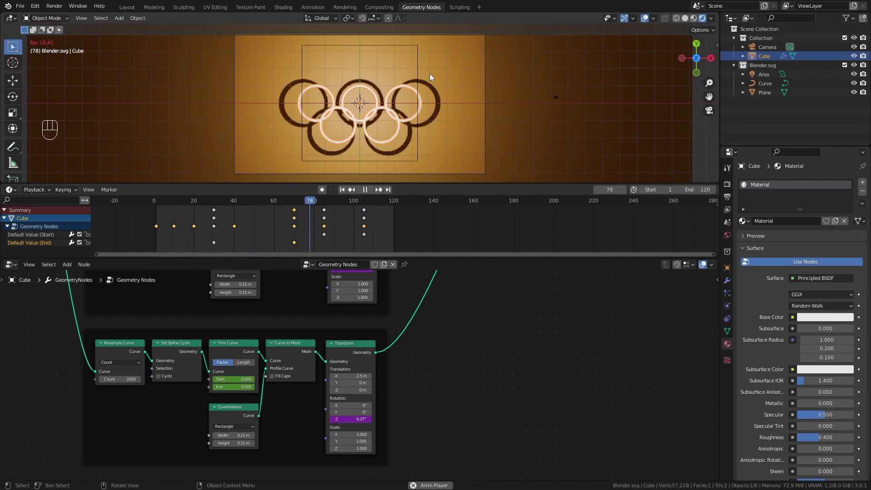
pyautogui.press('space')
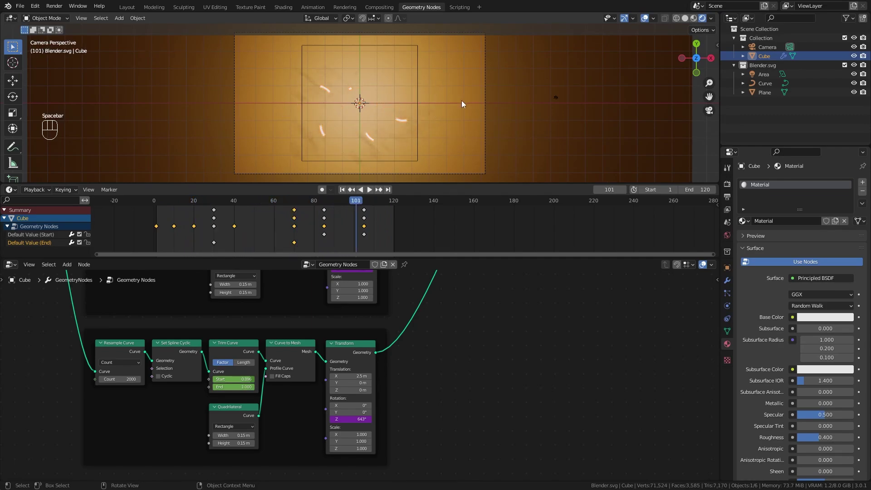